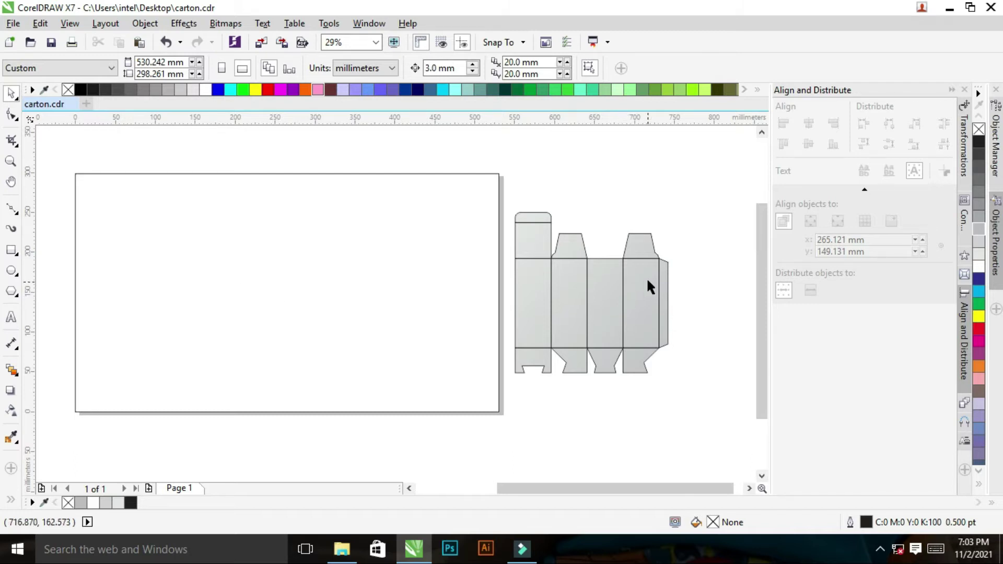
Step: Fill the large background rectangle with 10% black (C0 M0 Y0 K10) light grey
click(559, 194)
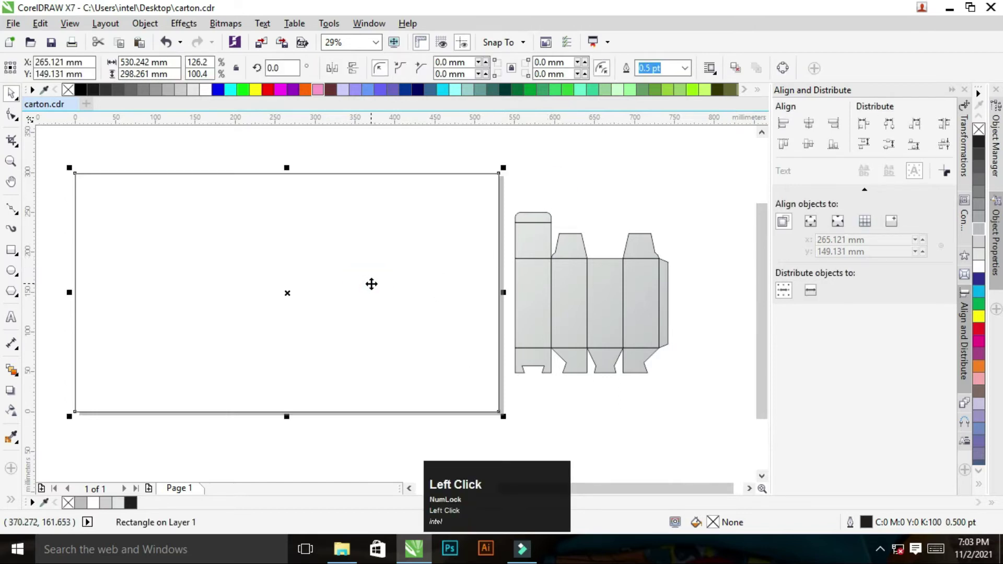
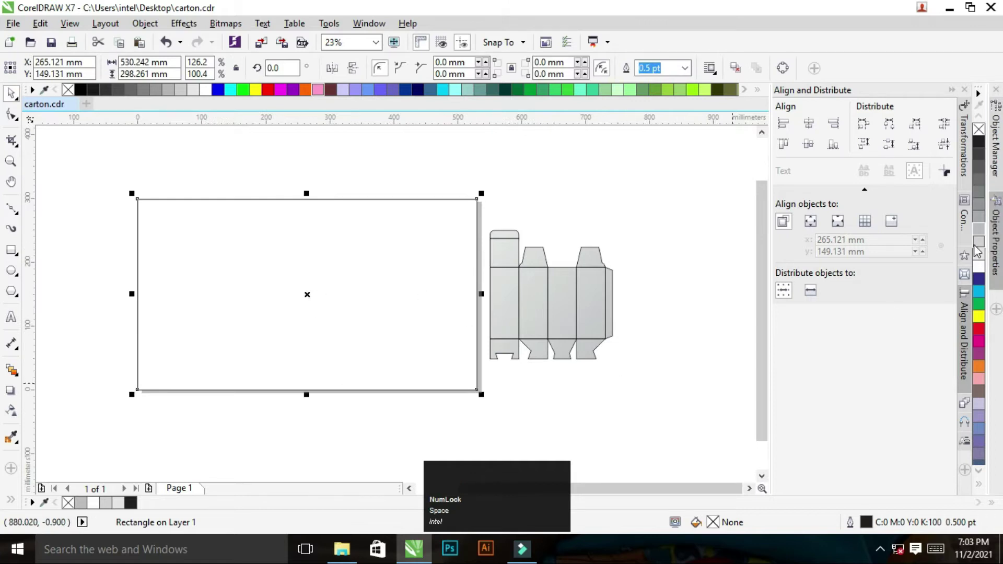
click(982, 255)
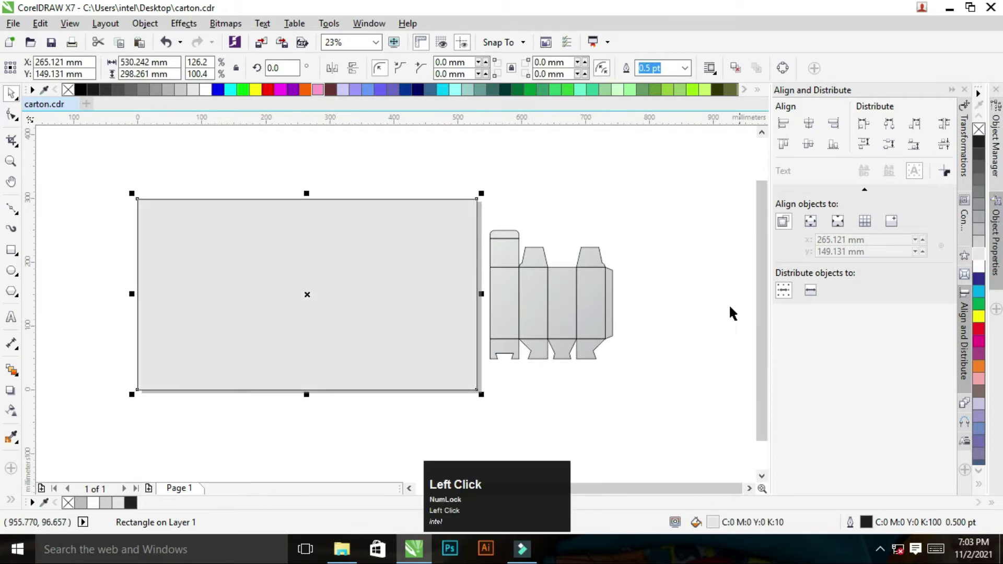
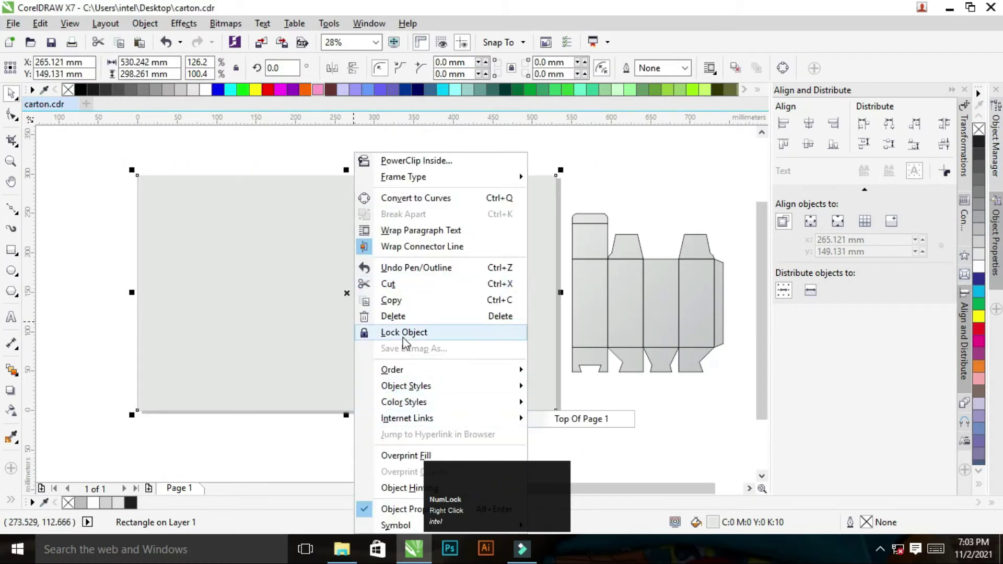
Step: Drag the carton dieline onto the grey background rectangle
drag(407, 340, 539, 166)
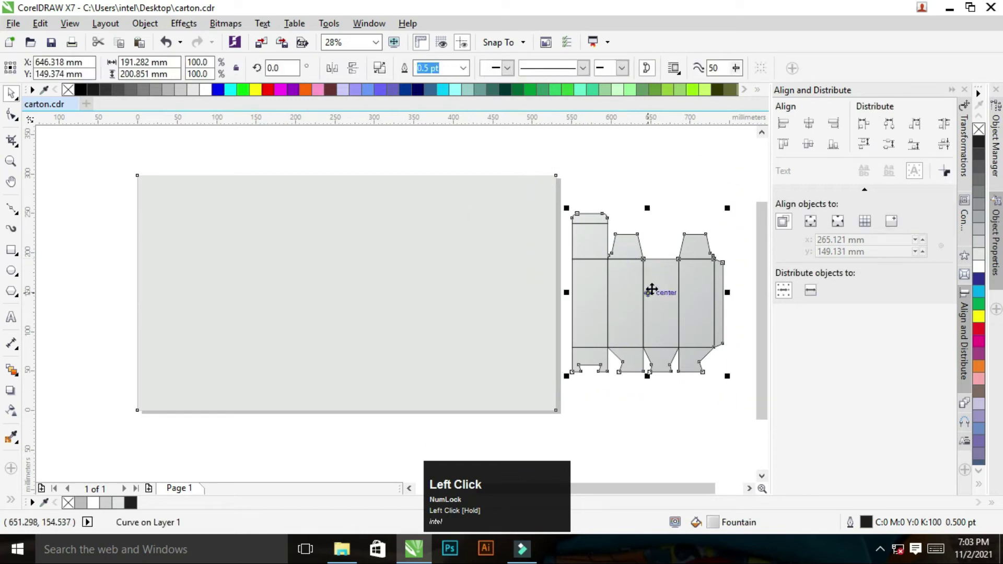
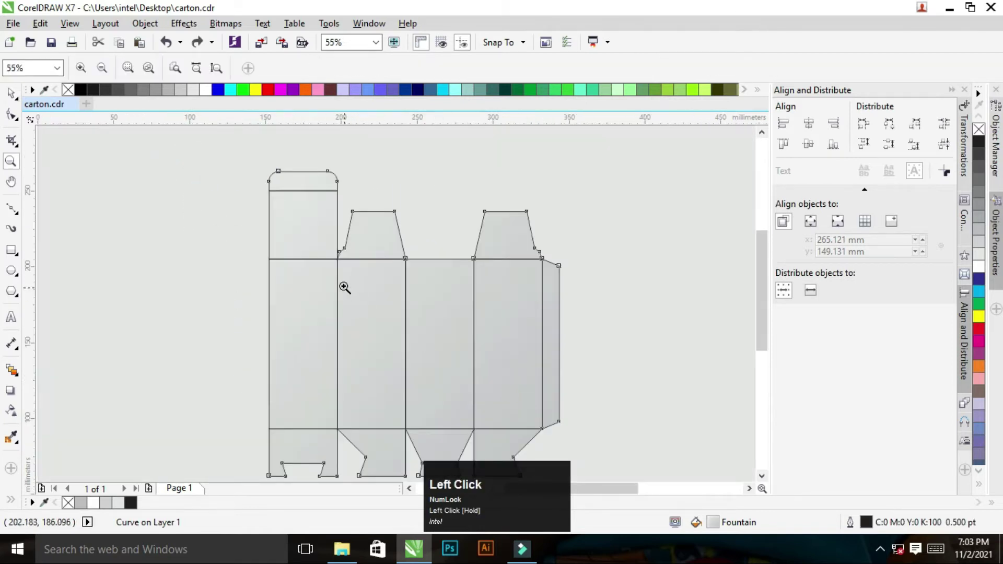
Step: Zoom in on the carton and select its dieline curves for editing
right_click(416, 291)
key(ctrl+space)
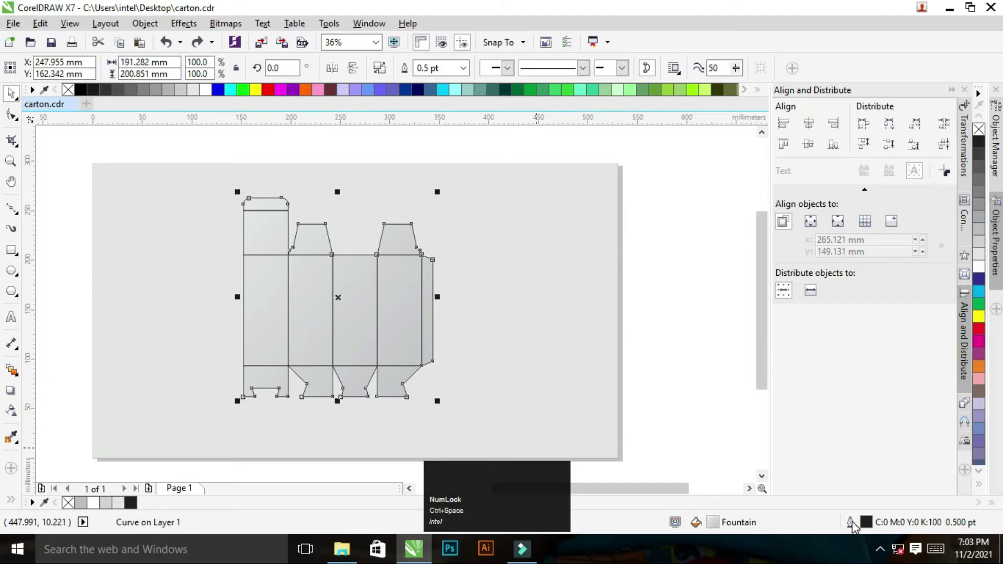
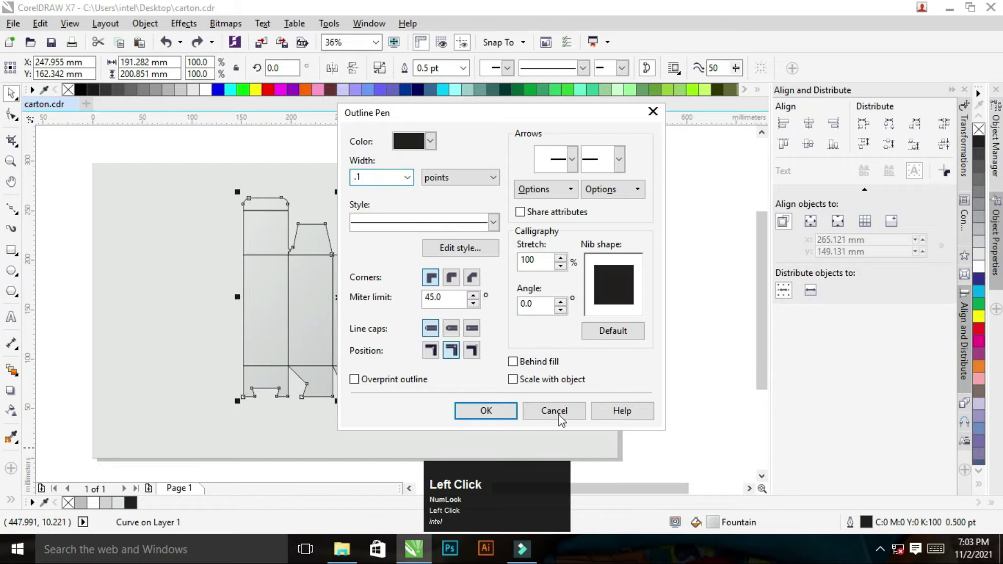
click(505, 413)
key(z)
click(360, 258)
right_click(480, 258)
key(ctrl+space)
key(z)
Step: Thin the carton outlines to 0.1 pt in the Outline Pen dialog
click(196, 246)
right_click(522, 337)
key(ctrl+space)
key(z)
drag(226, 199, 403, 311)
right_click(378, 303)
key(space)
click(415, 330)
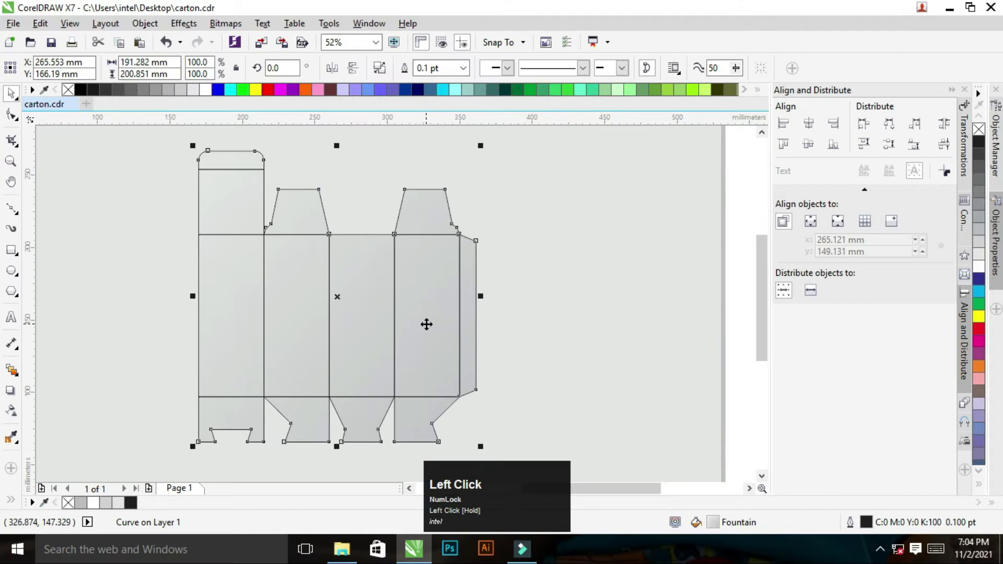
Step: Duplicate the carton and set the copy's outline to None
key(ctrl+z)
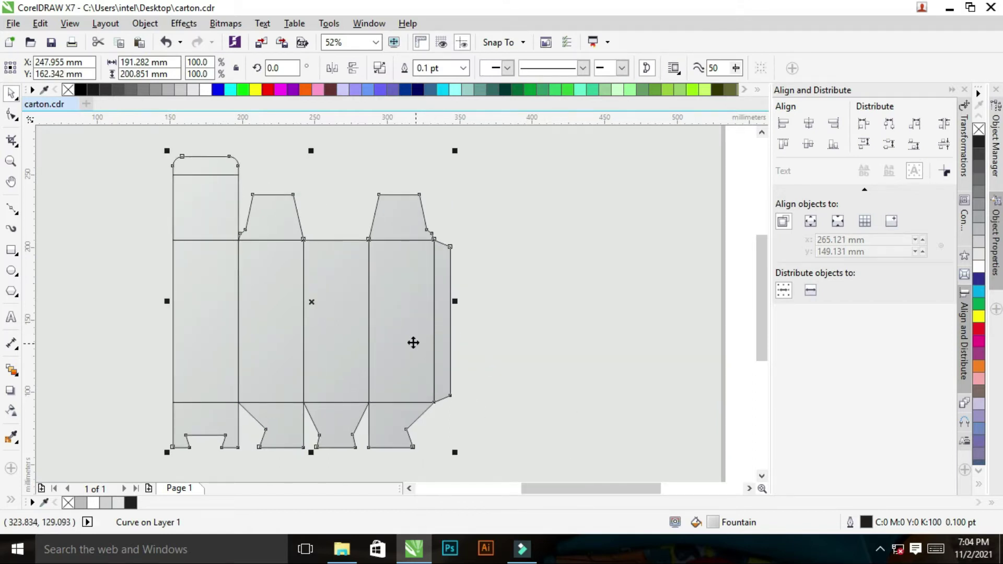
click(356, 431)
key(ctrl+z)
right_click(474, 267)
key(ctrl+space)
key(z)
click(242, 207)
key(space)
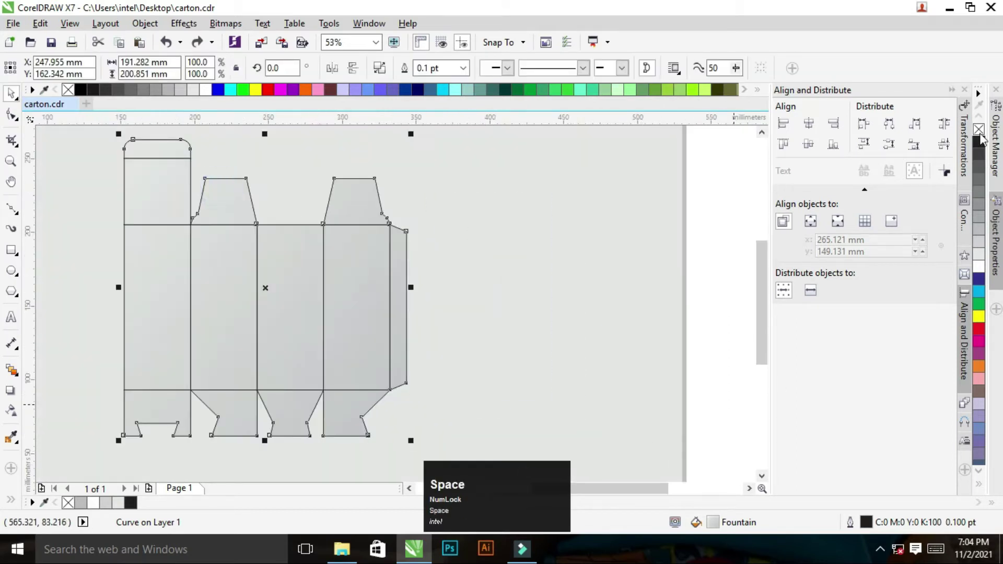
right_click(188, 146)
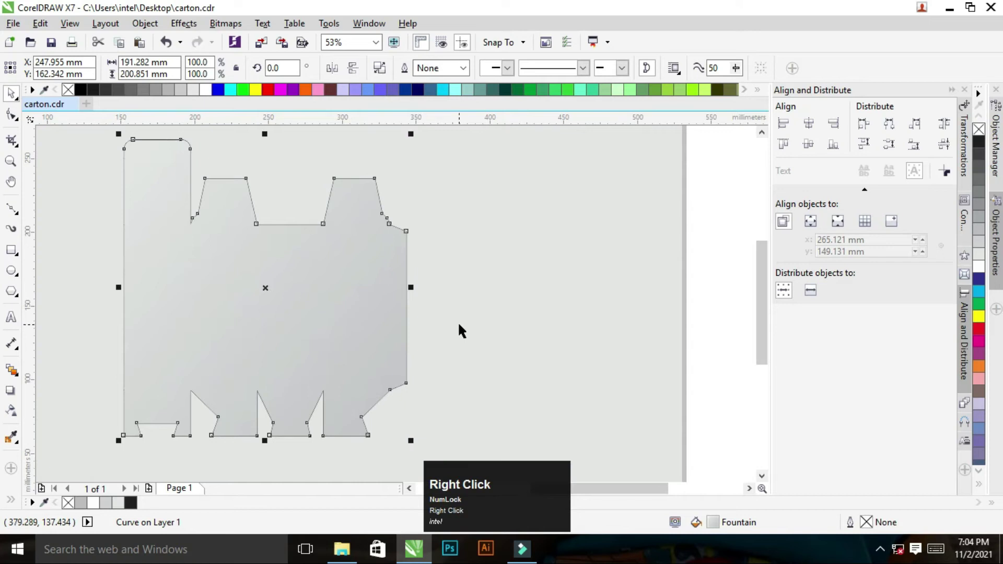
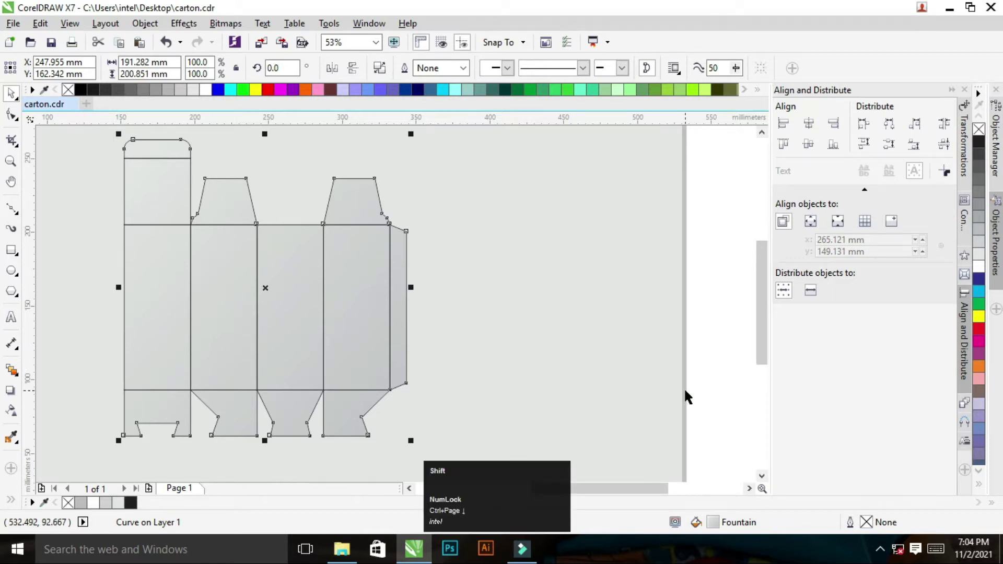
Step: Nudge the copy down and right and send it back one behind the carton as a shadow
key(shift+Down)
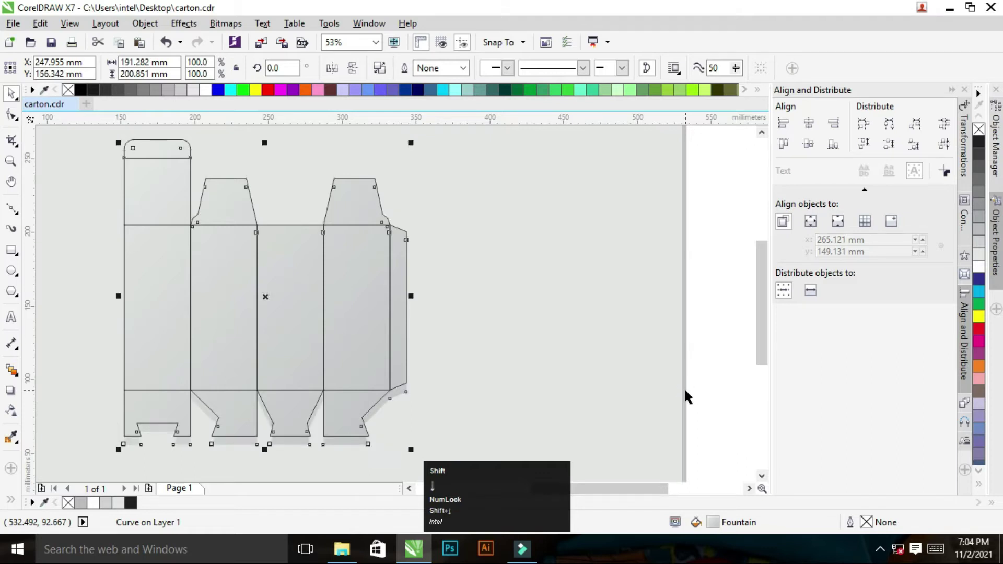
key(shift+Down)
key(z)
key(ctrl+Down)
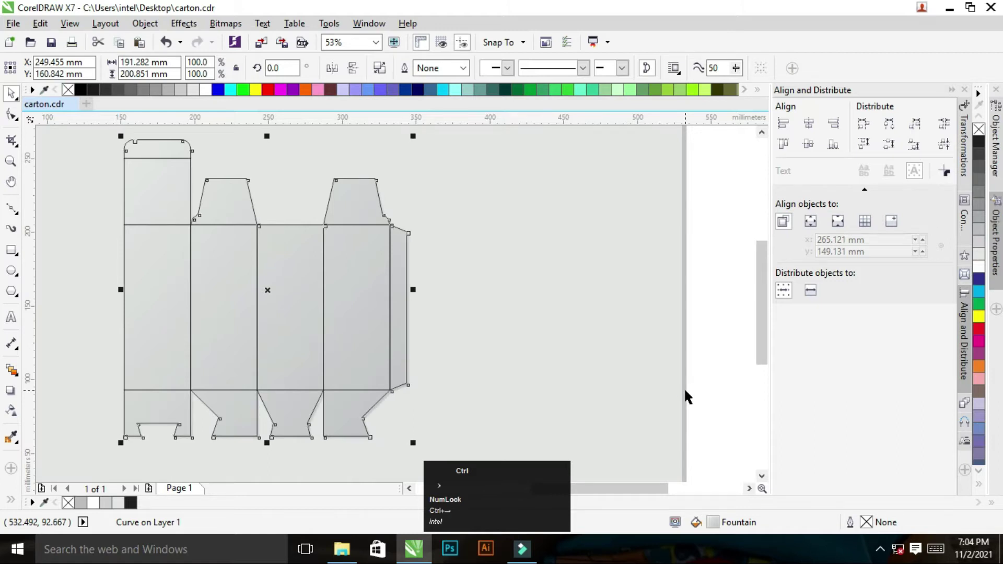
key(z)
click(338, 375)
right_click(479, 291)
key(space)
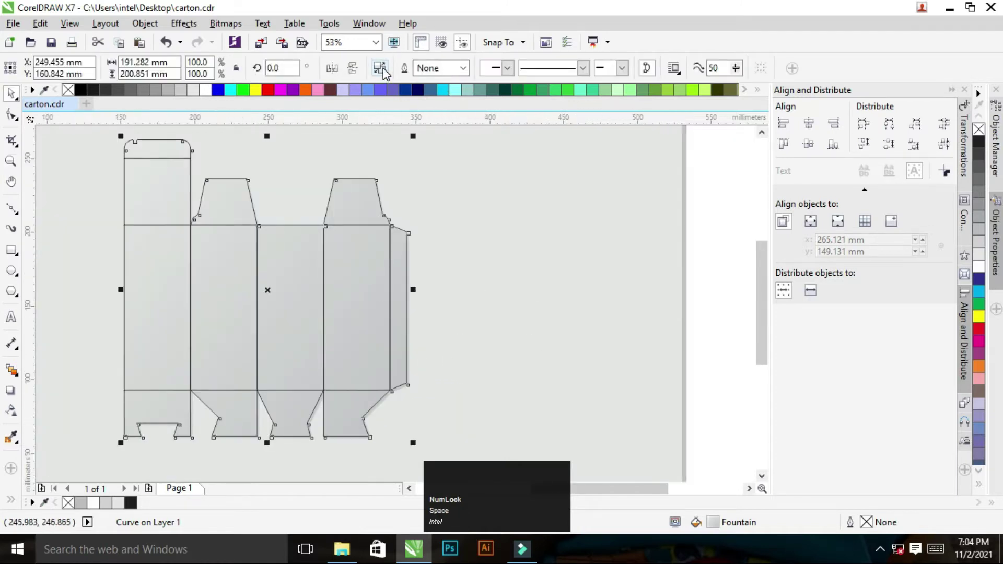
Step: Zoom in and draw a dark Bezier edge stroke along the carton's right border
click(726, 297)
key(z)
click(392, 407)
key(space)
click(391, 308)
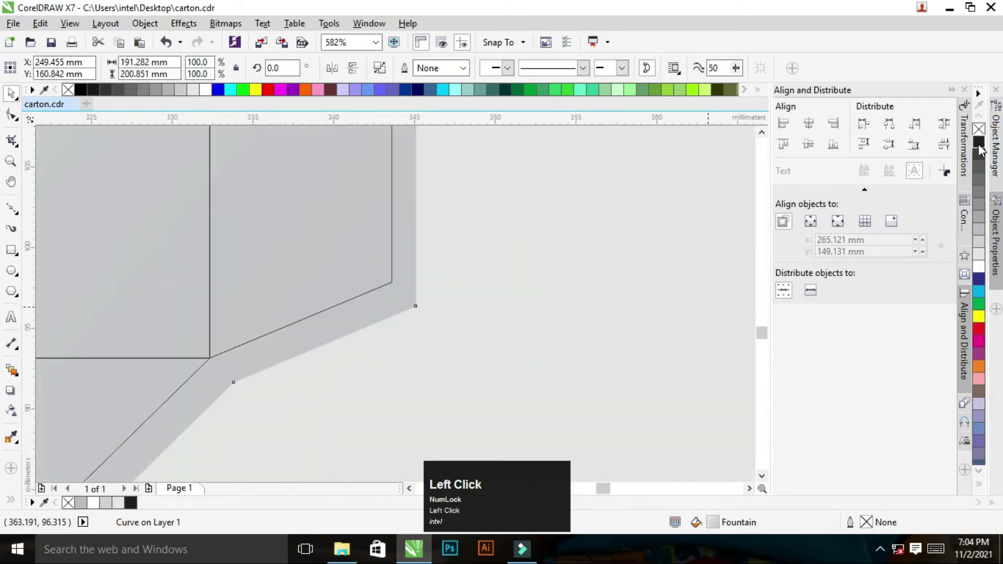
key(z)
right_click(339, 293)
key(ctrl+space)
click(728, 312)
key(z)
click(178, 191)
right_click(352, 265)
key(space)
Step: Draw the matching dark edge stroke along the carton's bottom border
key(z)
click(155, 170)
right_click(371, 272)
key(space)
double_click(305, 316)
key(z)
click(355, 360)
key(ctrl+space)
click(424, 302)
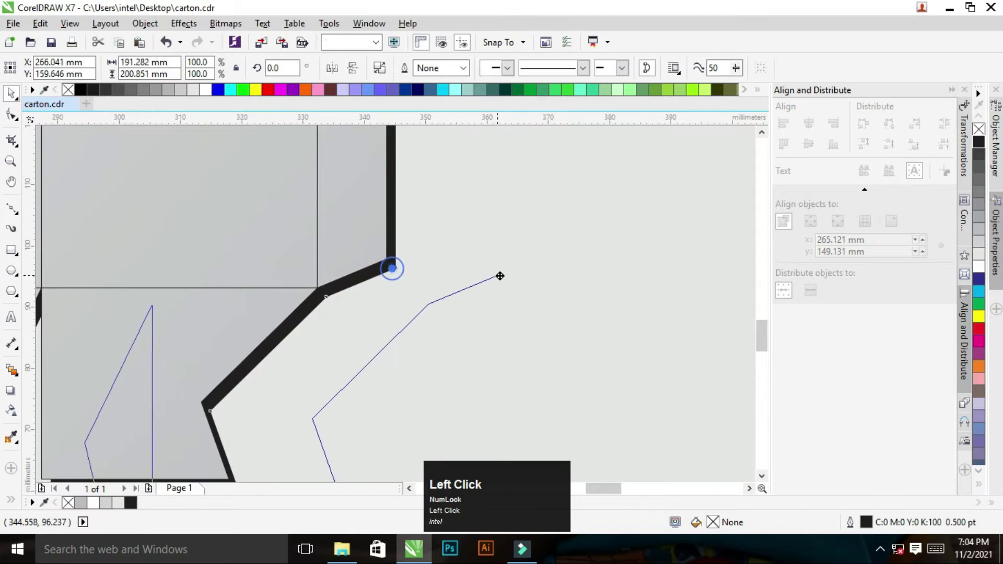
Step: Undo stray strokes, group the black edges with the carton and zoom back out
key(ctrl+z)
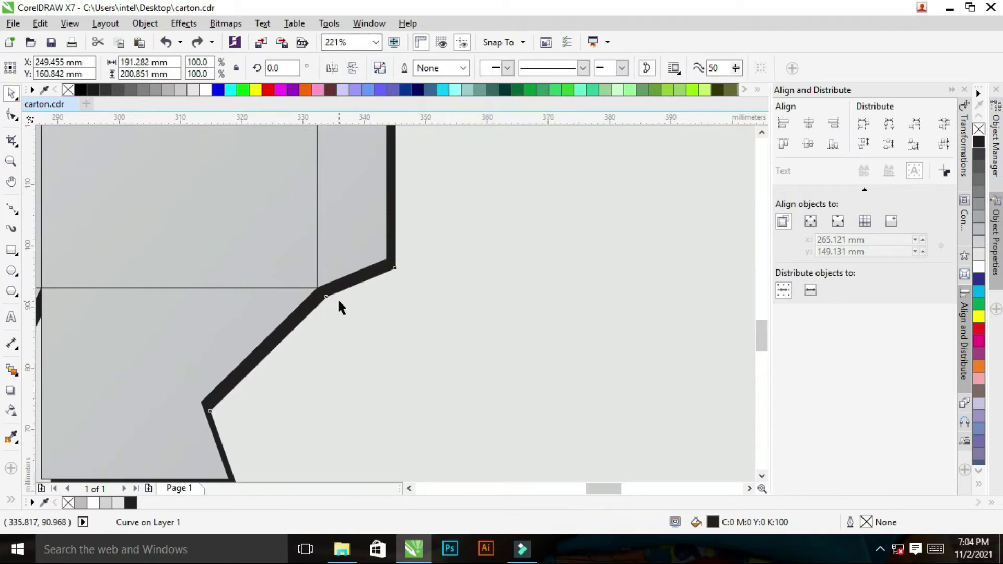
click(385, 74)
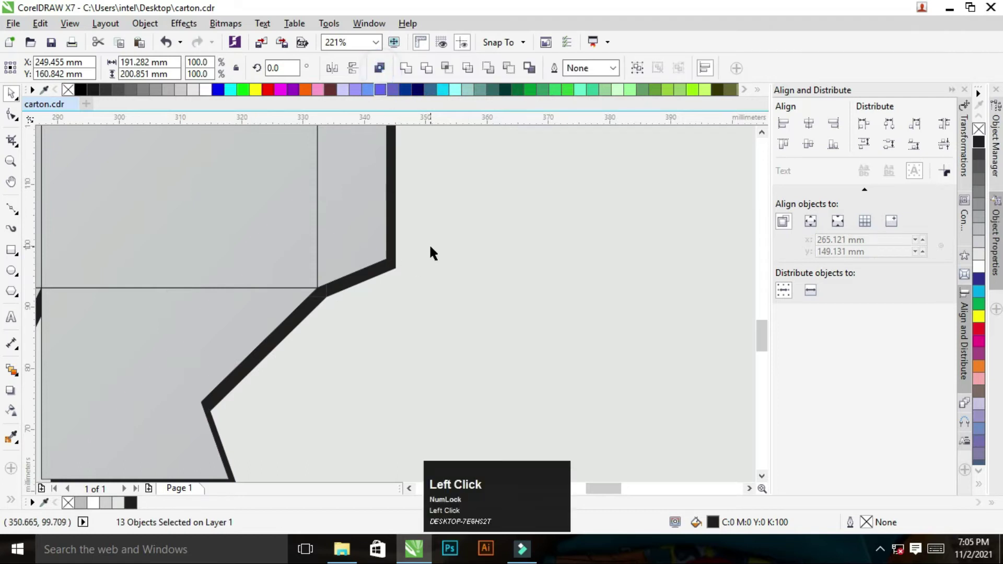
key(ctrl+z)
right_click(289, 291)
key(ctrl+space)
key(z)
key(ctrl+space)
click(704, 281)
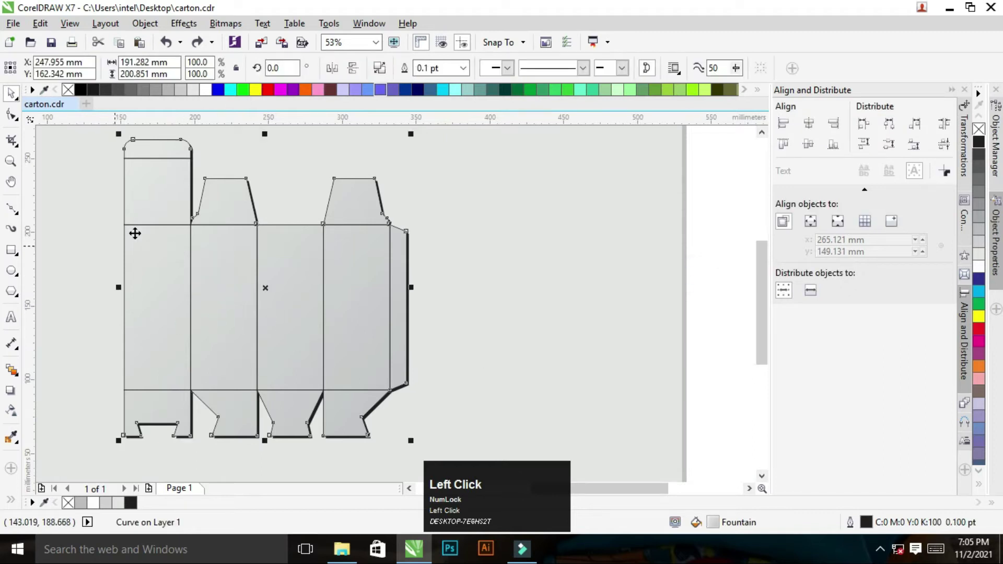
Step: Zoom in on the crease between the tall left flap and its panel
key(z)
key(ctrl+space)
click(440, 225)
key(z)
click(159, 233)
key(ctrl+space)
key(z)
click(121, 228)
key(ctrl+space)
key(z)
right_click(446, 310)
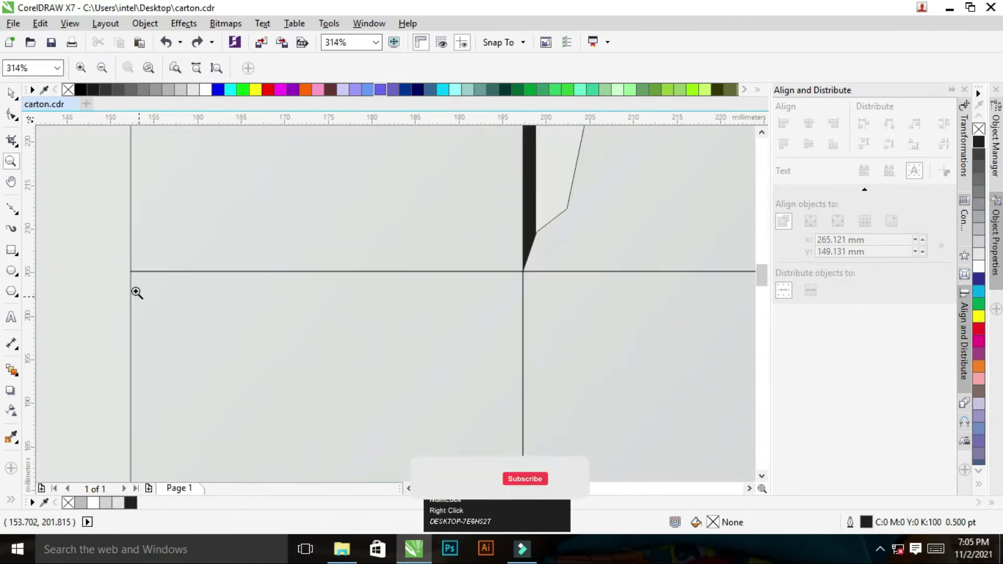
key(z)
right_click(441, 297)
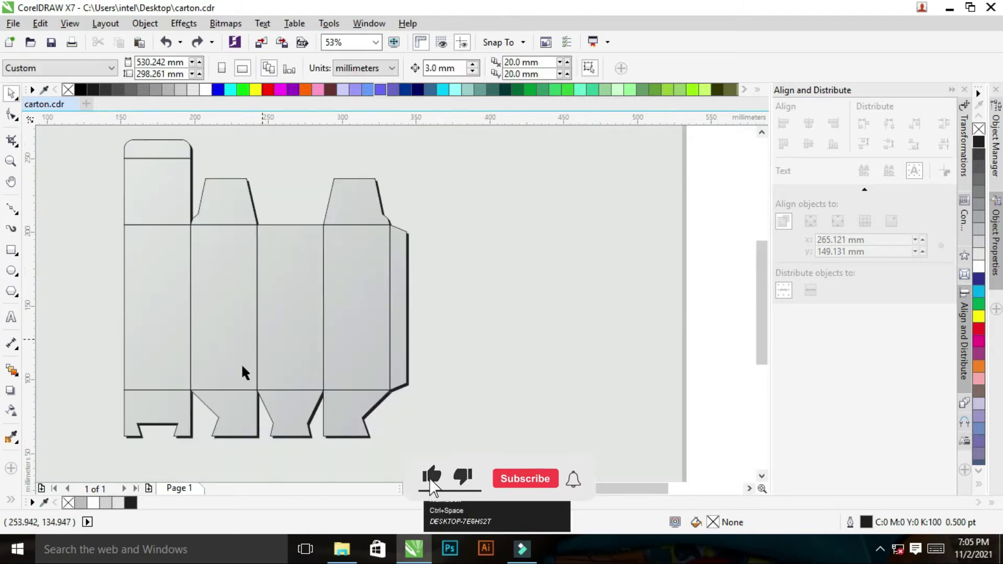
click(707, 281)
key(z)
Step: Draw a narrow rectangle, about 44 mm by 0.8 mm, along the fold line
drag(95, 194, 56, 261)
key(ctrl+space)
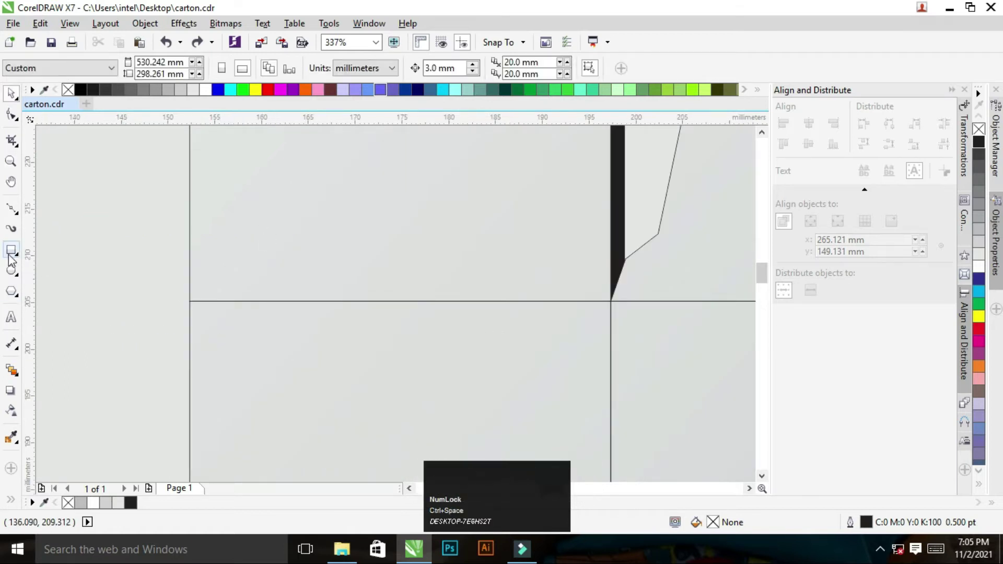
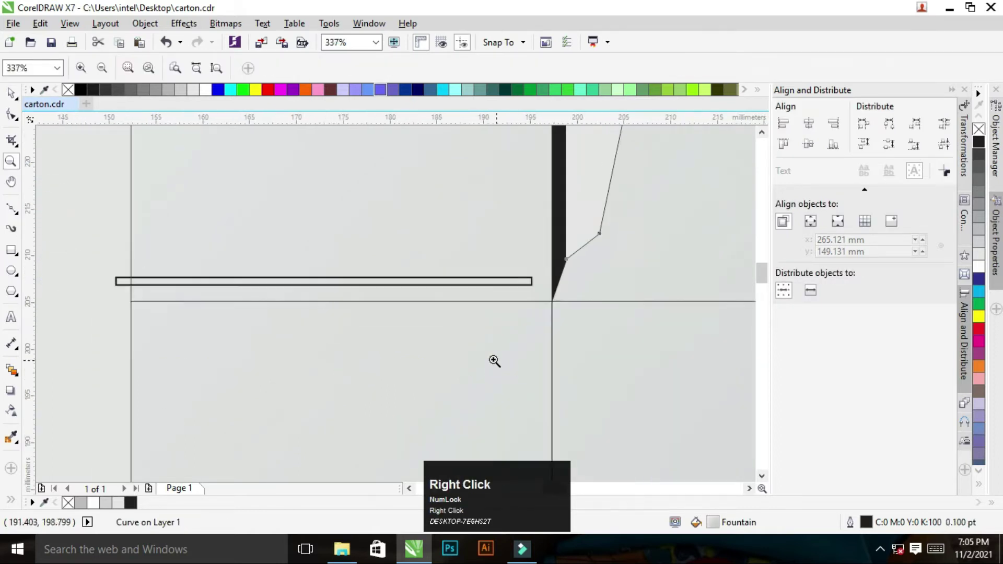
key(ctrl+space)
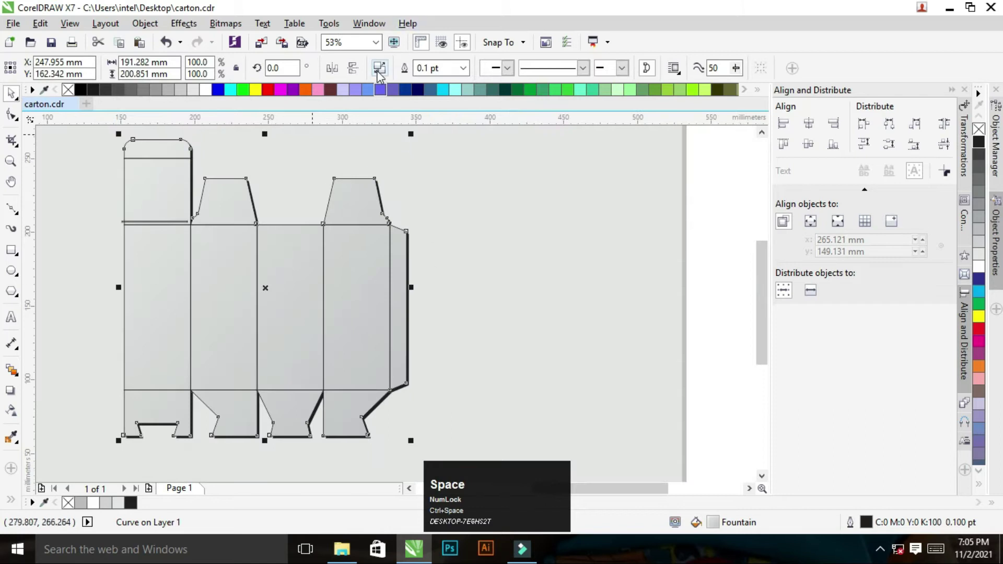
click(383, 73)
key(z)
click(184, 238)
key(ctrl+space)
key(z)
click(121, 257)
key(ctrl+space)
Step: Pan and zoom around the new strip to check it sits on the crease
click(384, 298)
key(z)
click(242, 273)
key(ctrl+space)
key(z)
click(390, 262)
key(ctrl+space)
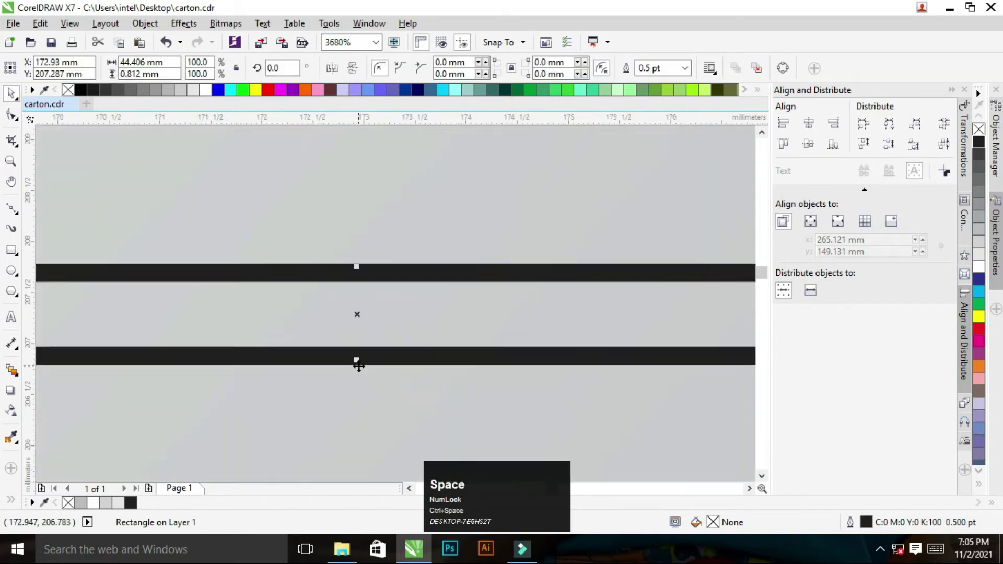
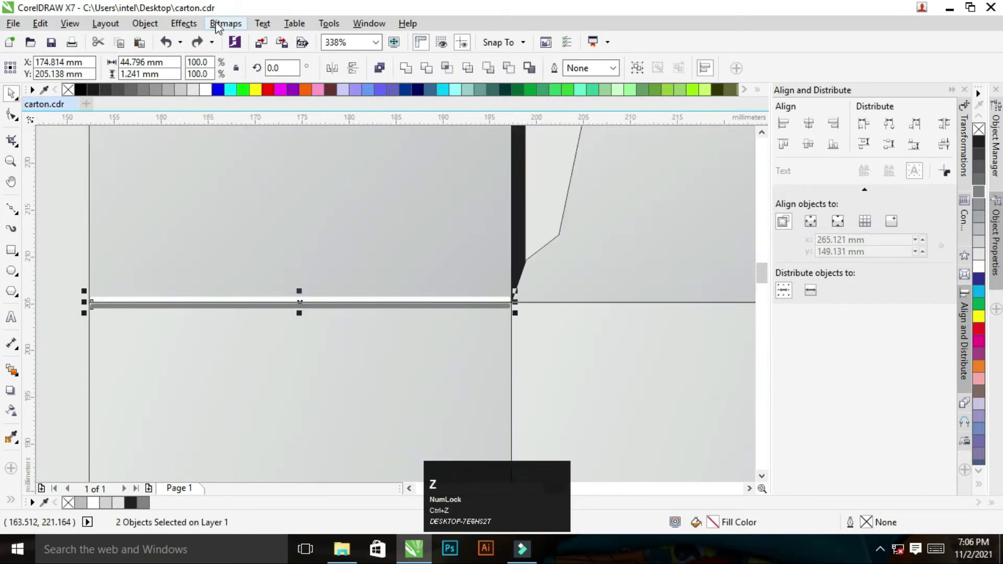
Step: Convert the crease line to a 1000 dpi transparent bitmap and give it a subtle ~6 px Gaussian blur
click(223, 26)
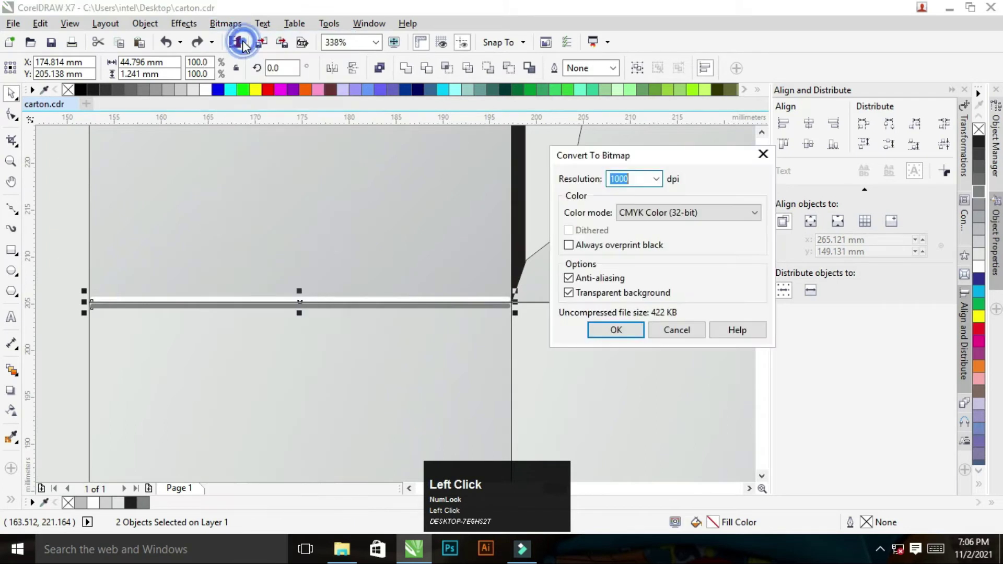
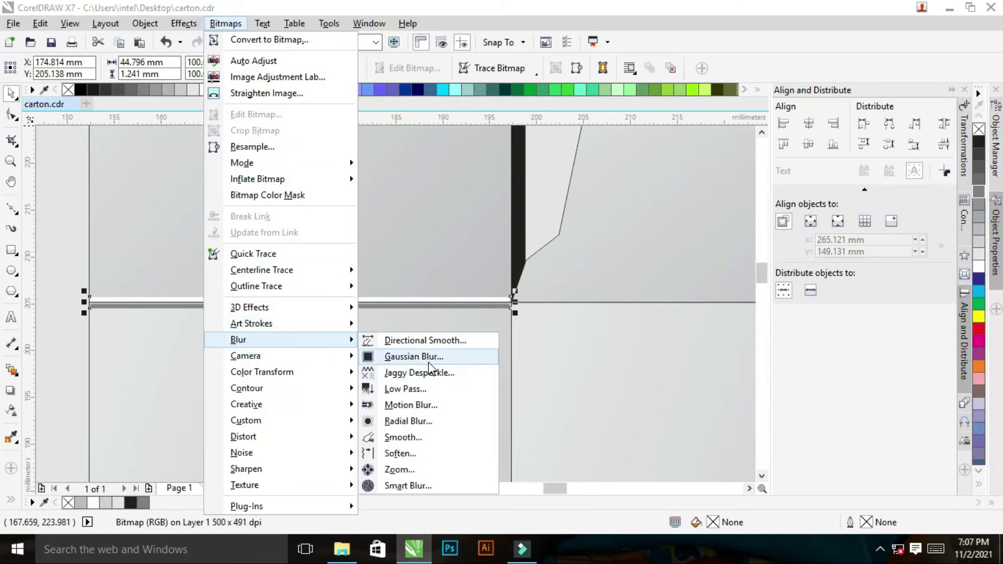
click(432, 362)
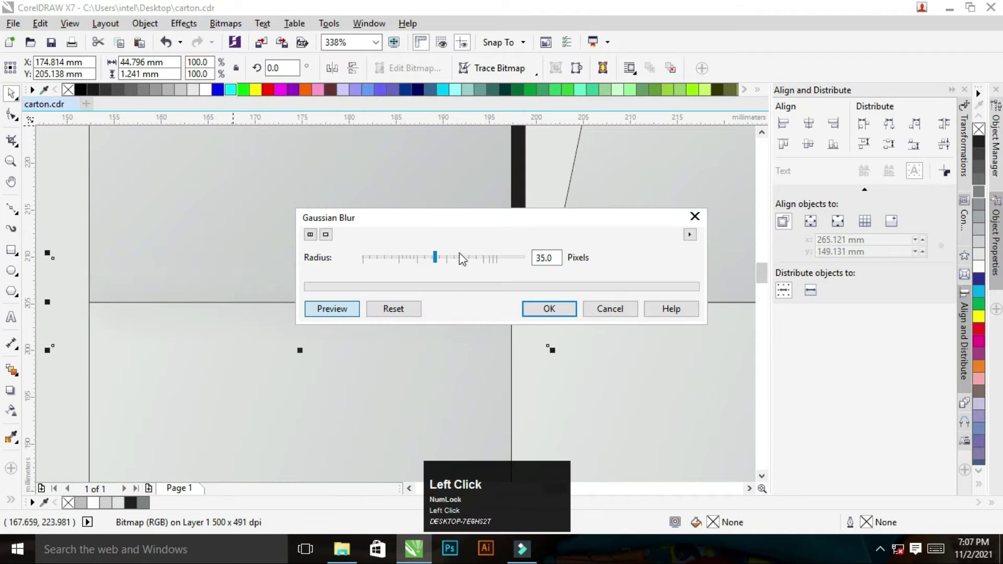
click(421, 262)
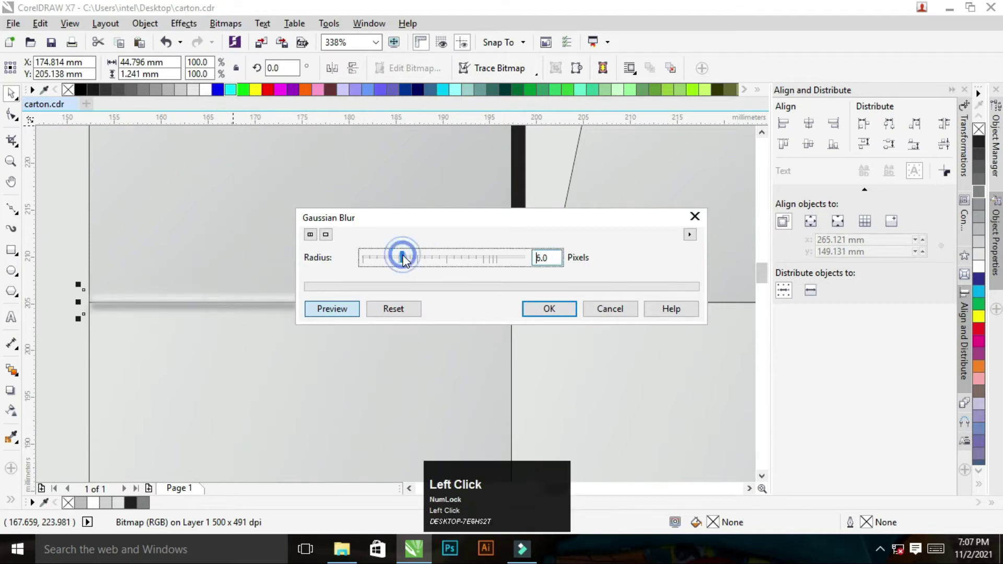
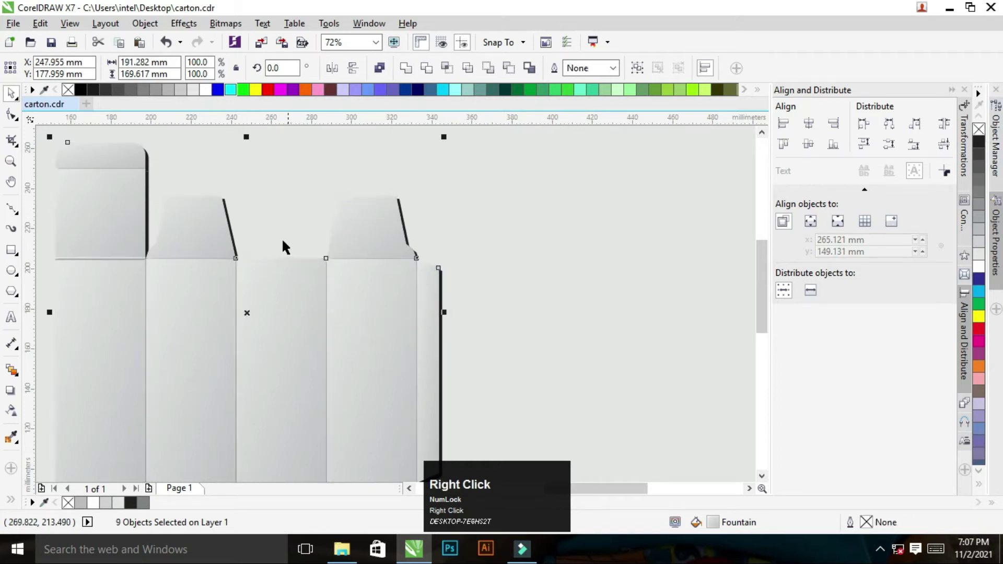
Step: Select the blurred crease bitmap and zoom to where it meets a panel edge
click(300, 169)
key(z)
right_click(224, 266)
key(space)
key(z)
click(126, 200)
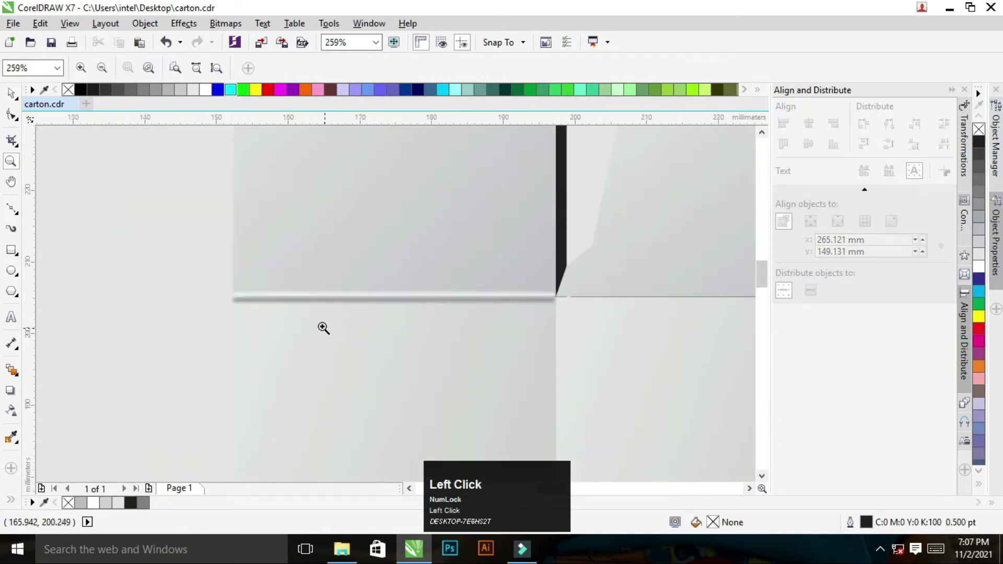
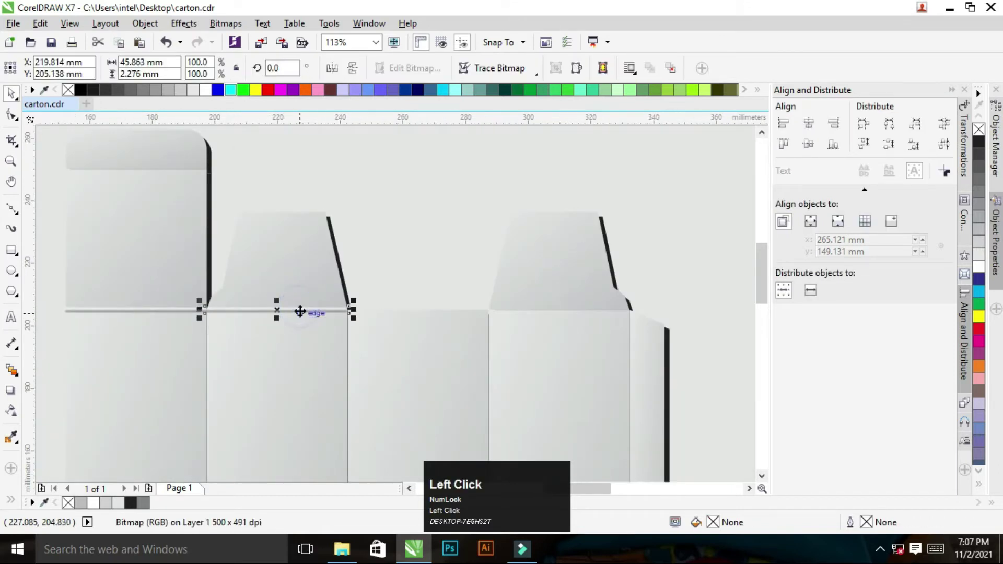
Step: Right-drag a copy of the crease highlight onto the next panel fold
right_click(539, 316)
click(545, 355)
key(c)
click(674, 242)
key(z)
click(580, 300)
right_click(623, 300)
key(z)
Step: Snap further copies of the highlight onto the remaining top folds of the panels
click(130, 211)
right_click(408, 290)
key(ctrl+space)
click(147, 230)
key(ctrl+z)
click(119, 209)
right_click(270, 312)
key(space)
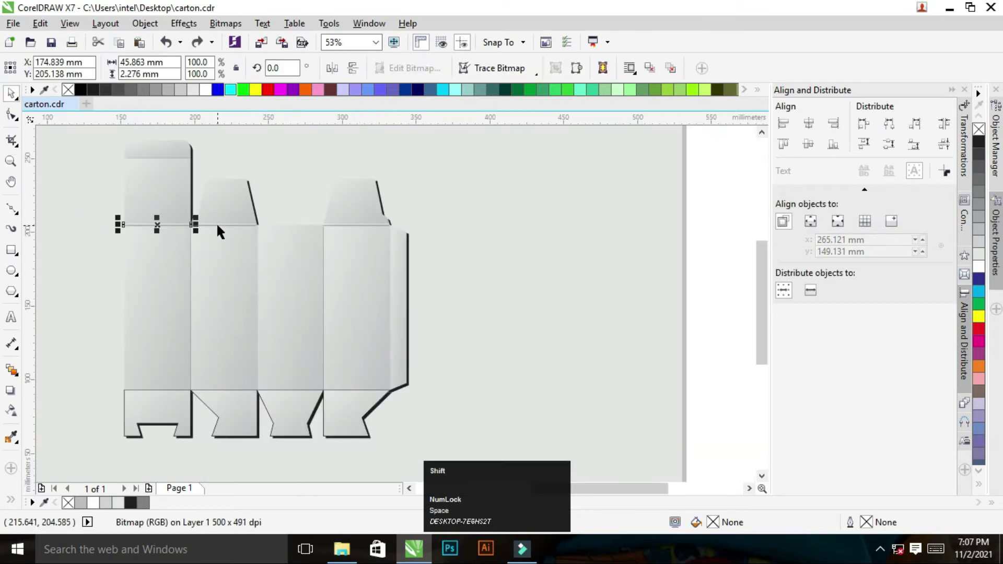
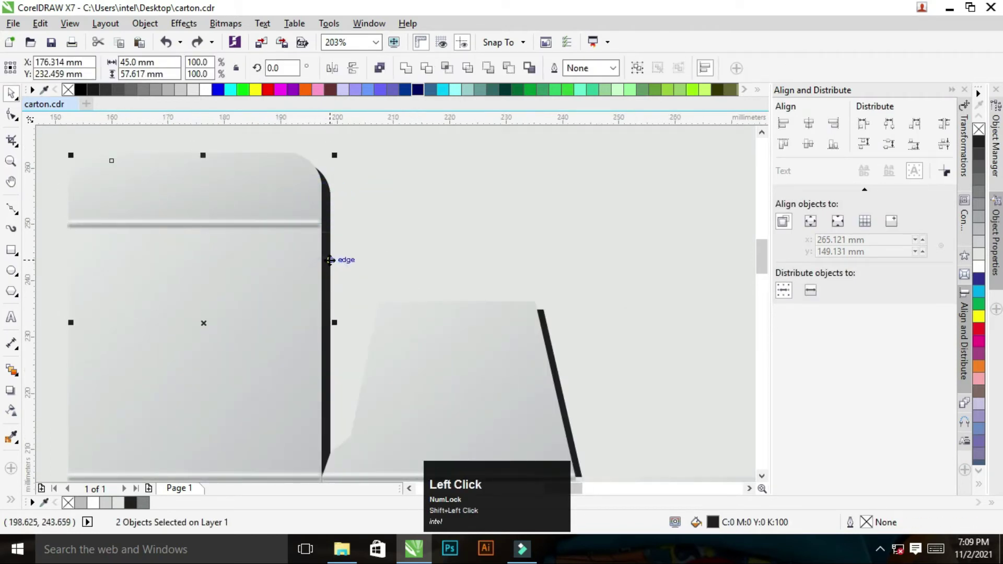
Step: Select the top flap's black shadow with the crease highlight and trim the shadow around it
key(ctrl+z)
click(412, 73)
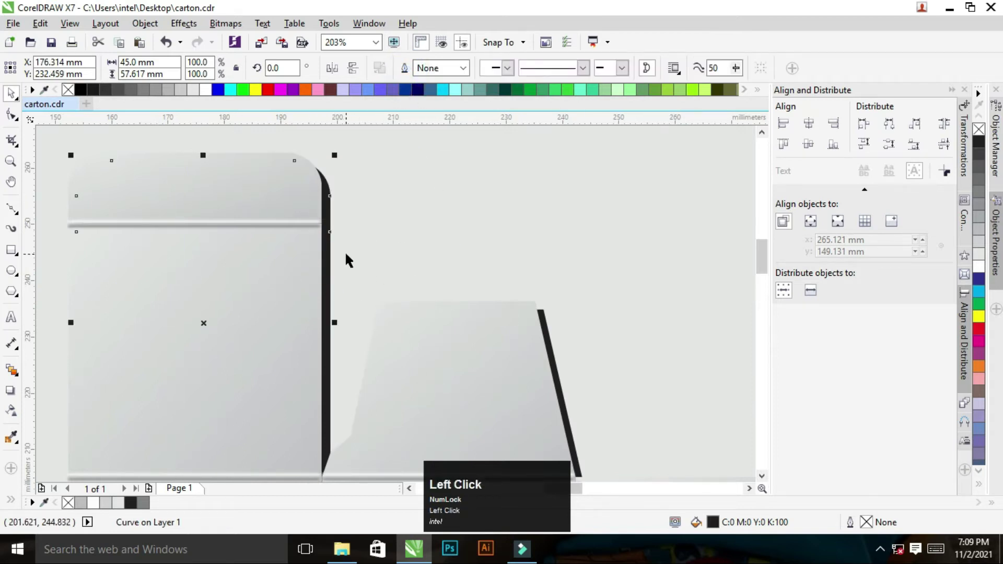
click(422, 237)
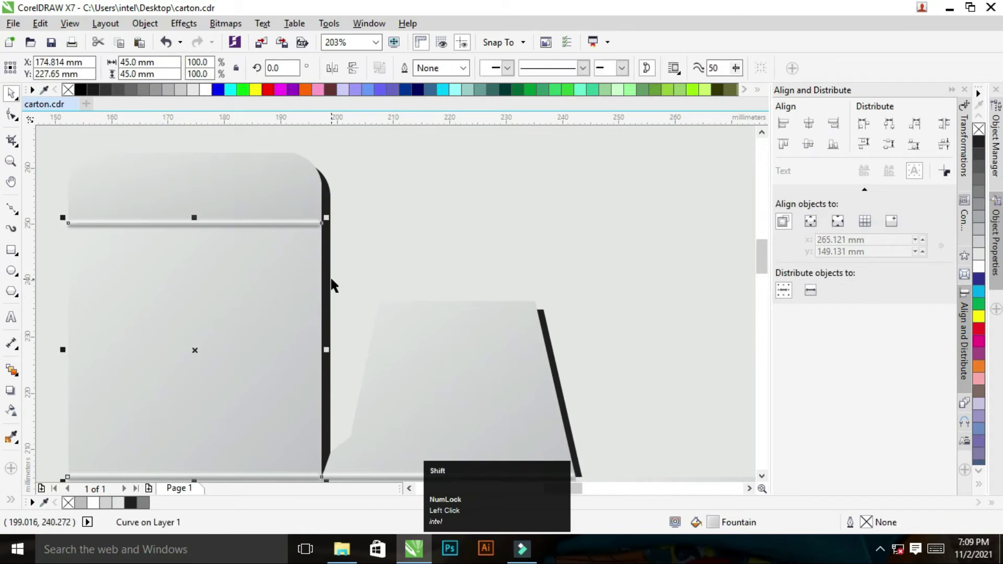
click(332, 282)
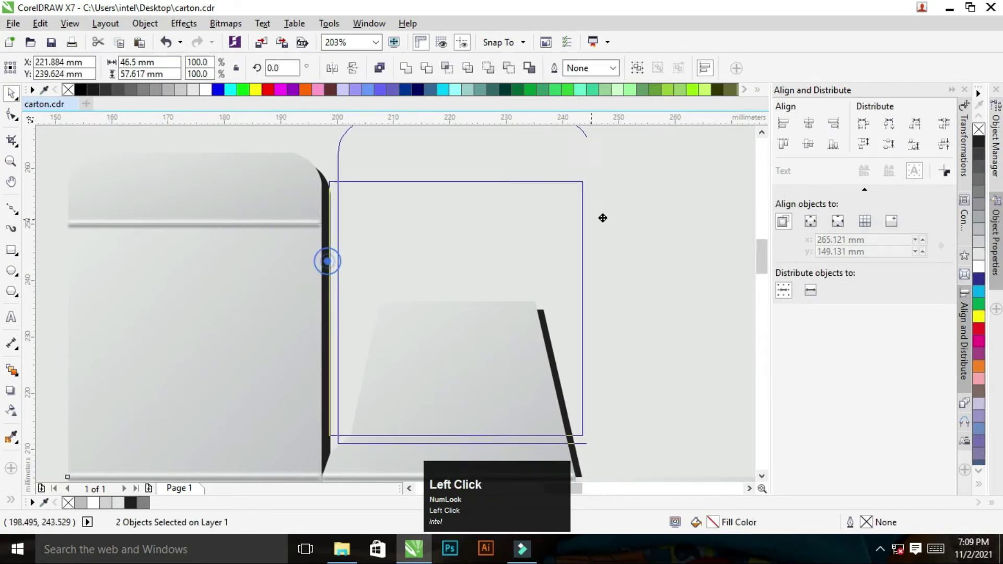
key(ctrl+z)
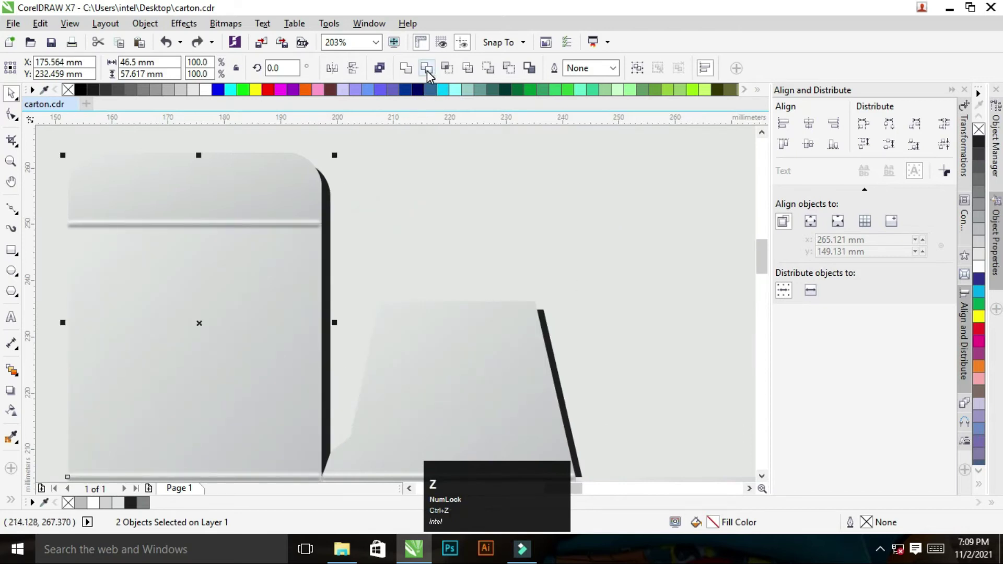
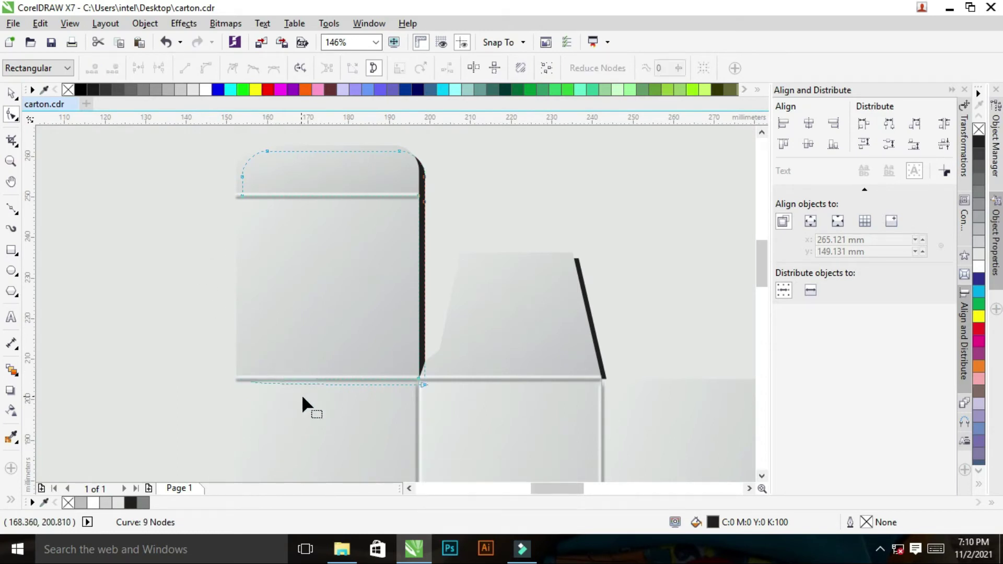
Step: Pick the flap shadow outline, zoom to the crease junction and undo the stretched shadow
key(z)
click(249, 351)
key(space)
key(F10)
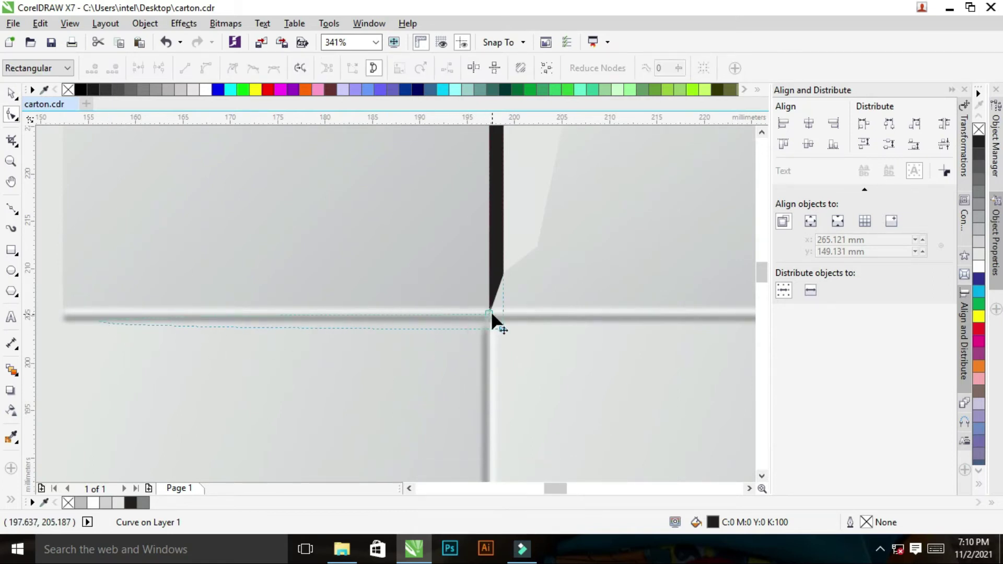
key(F10)
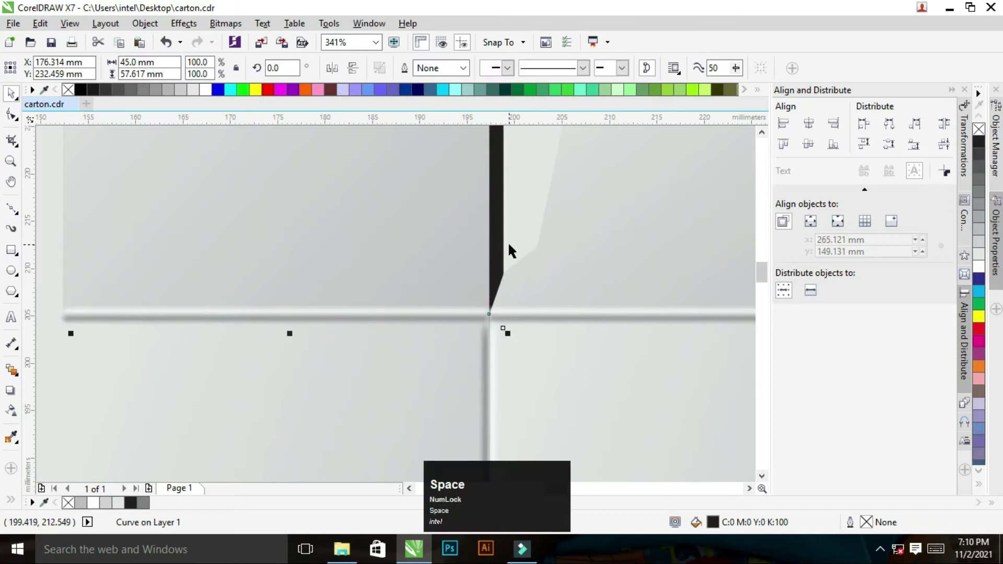
key(space)
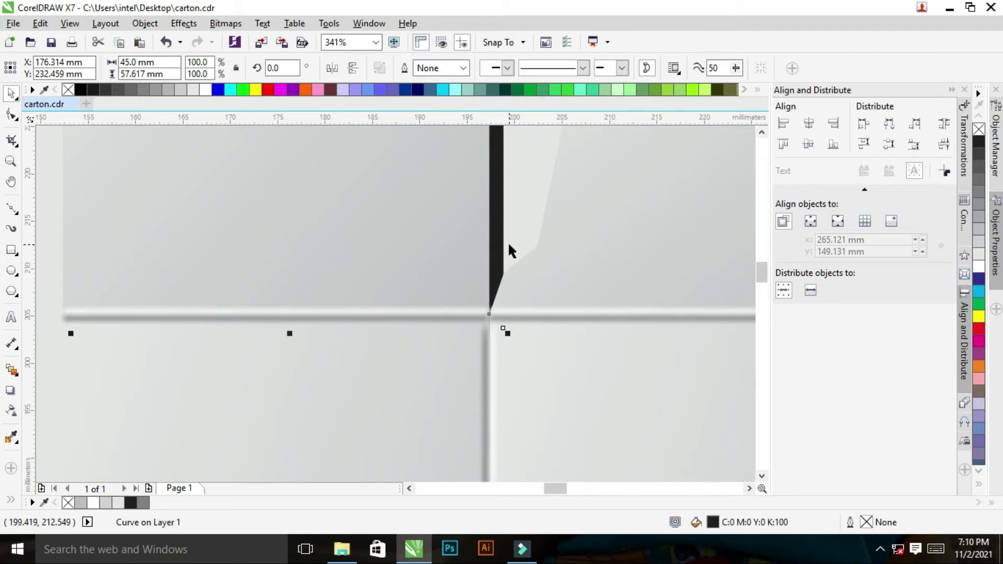
key(space)
key(Page_Up)
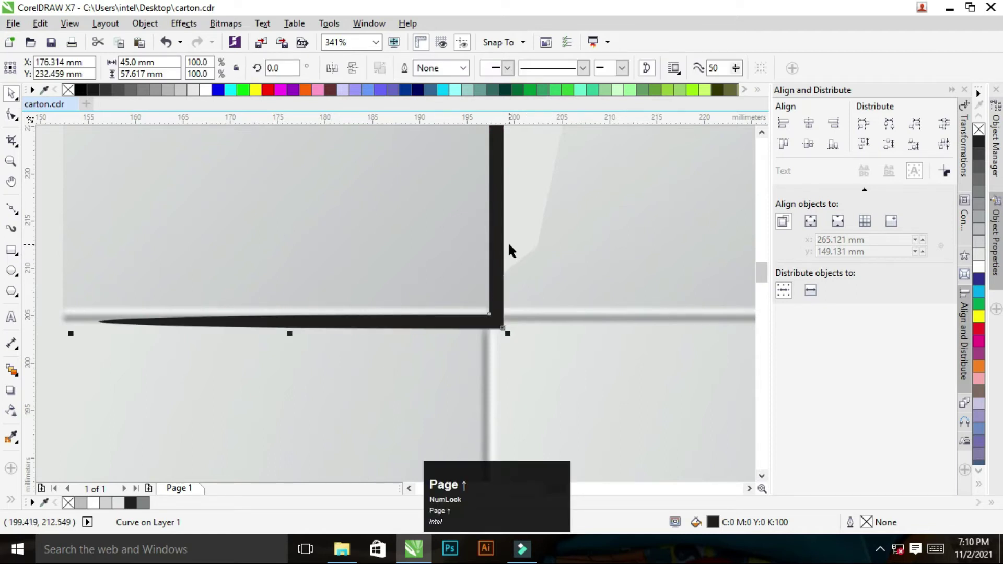
key(z)
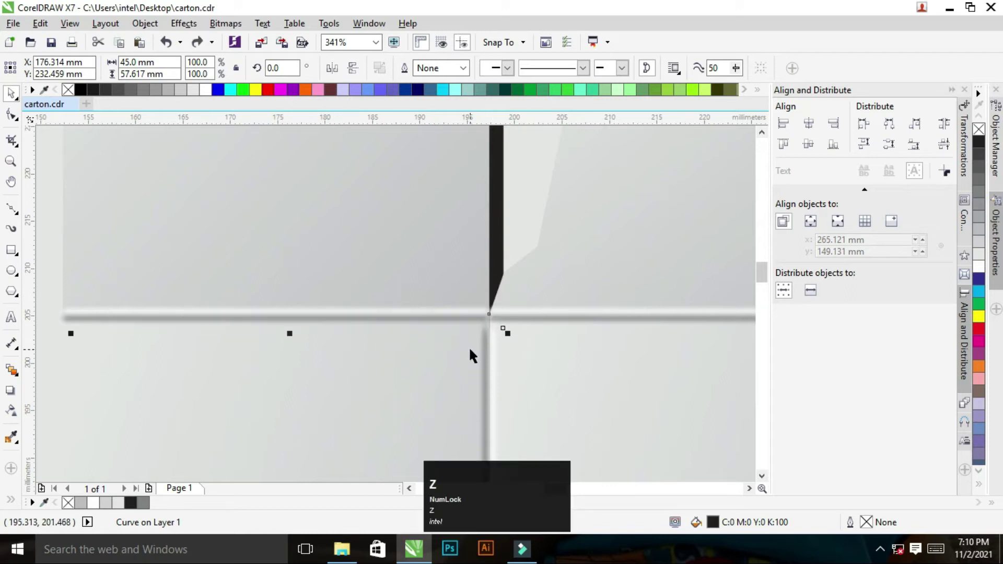
Step: Convert the shadow's curved bottom segment to a straight line with the Shape tool's To Line
key(F10)
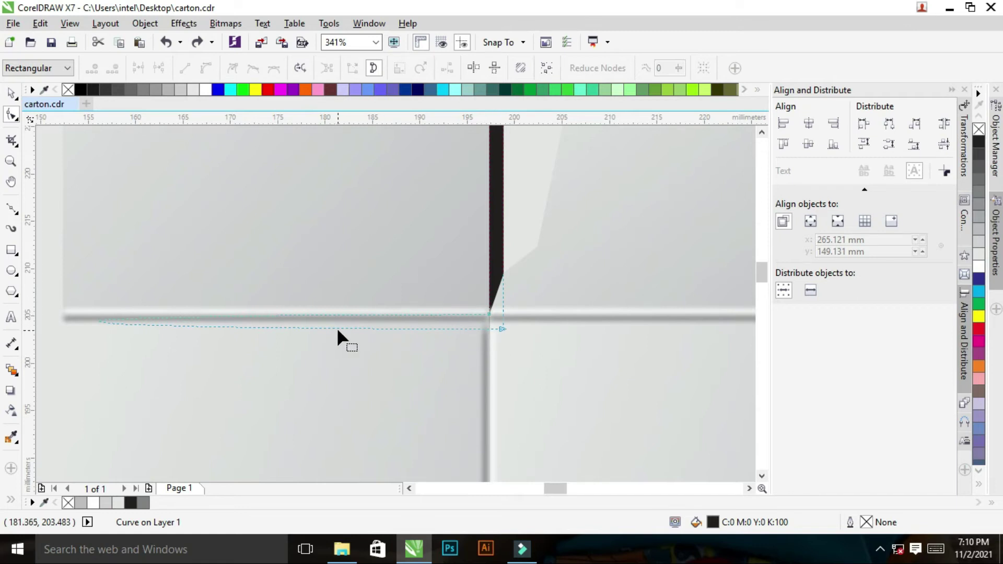
click(344, 336)
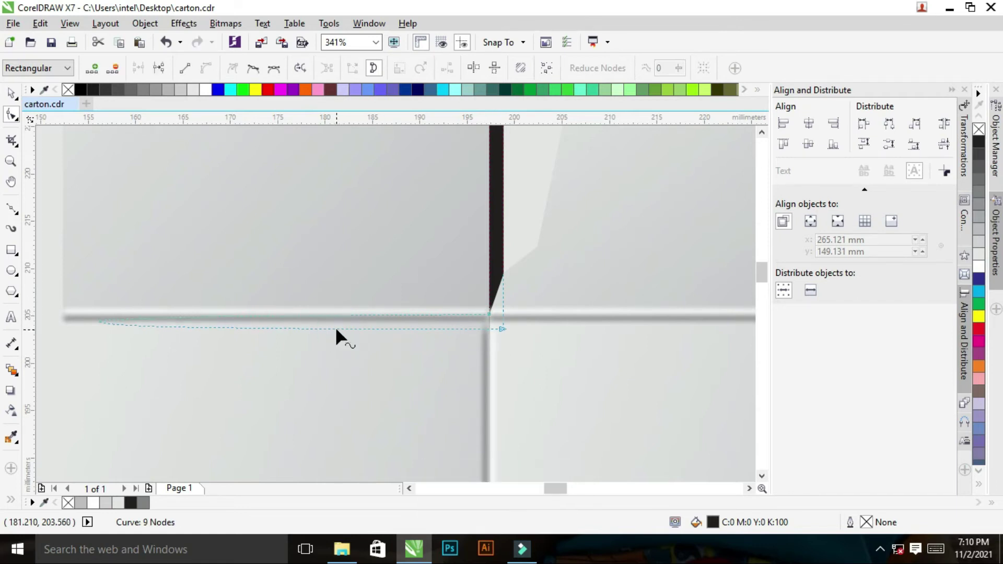
right_click(341, 338)
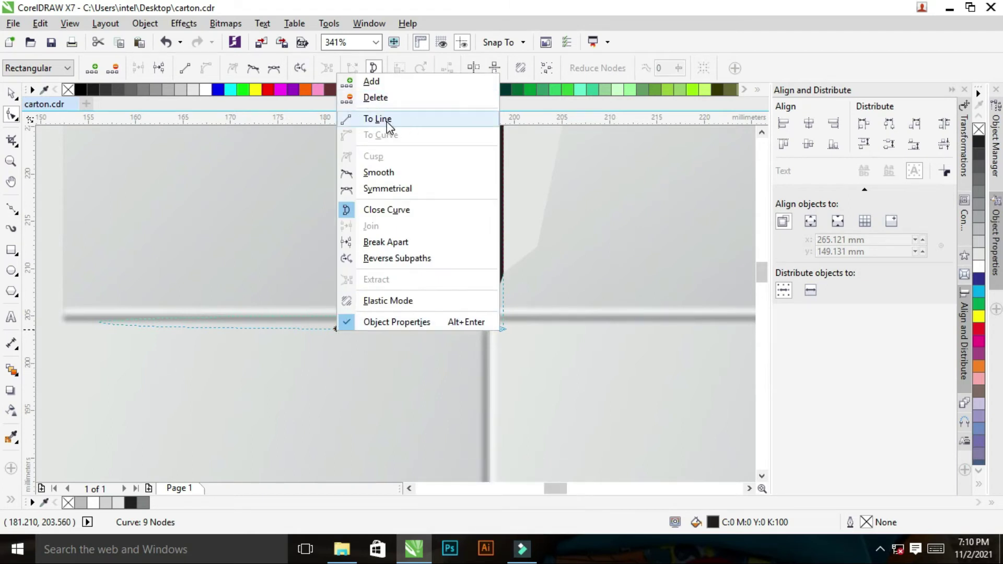
click(389, 125)
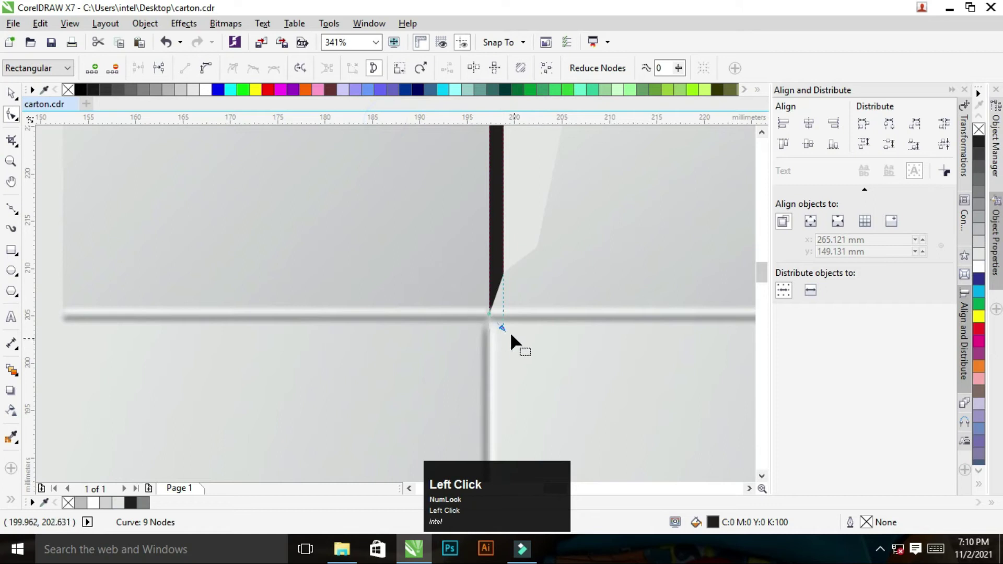
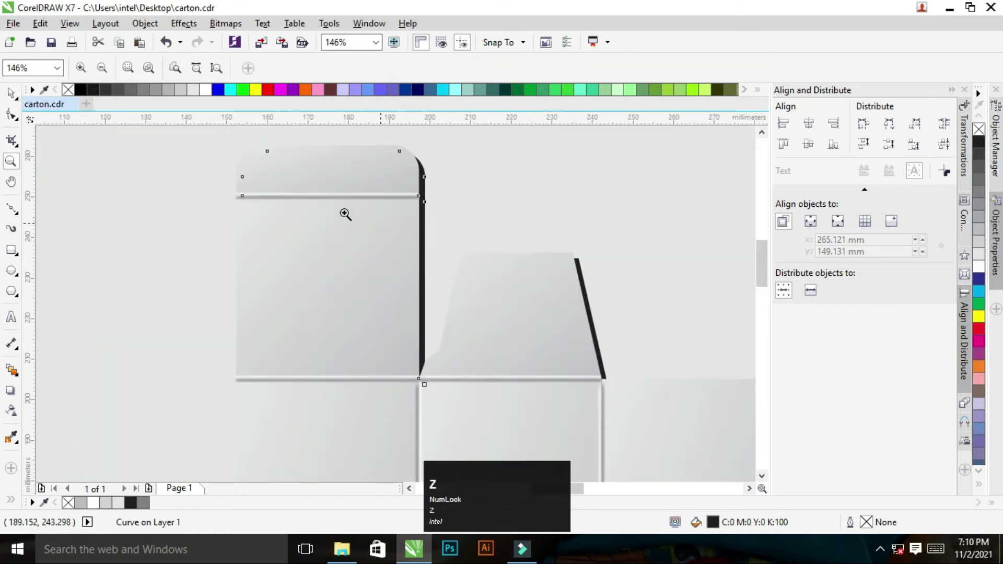
click(219, 147)
key(ctrl+space)
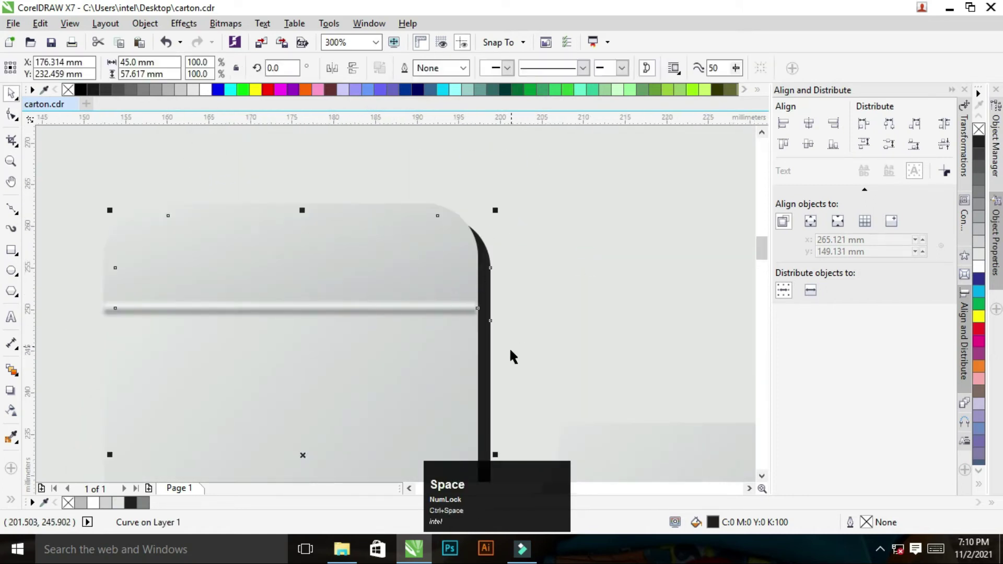
click(542, 272)
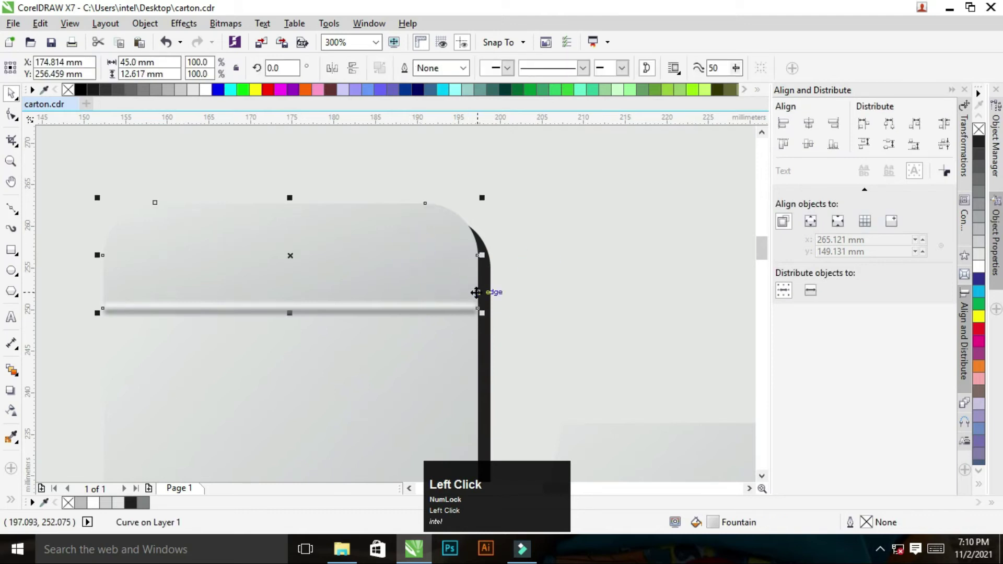
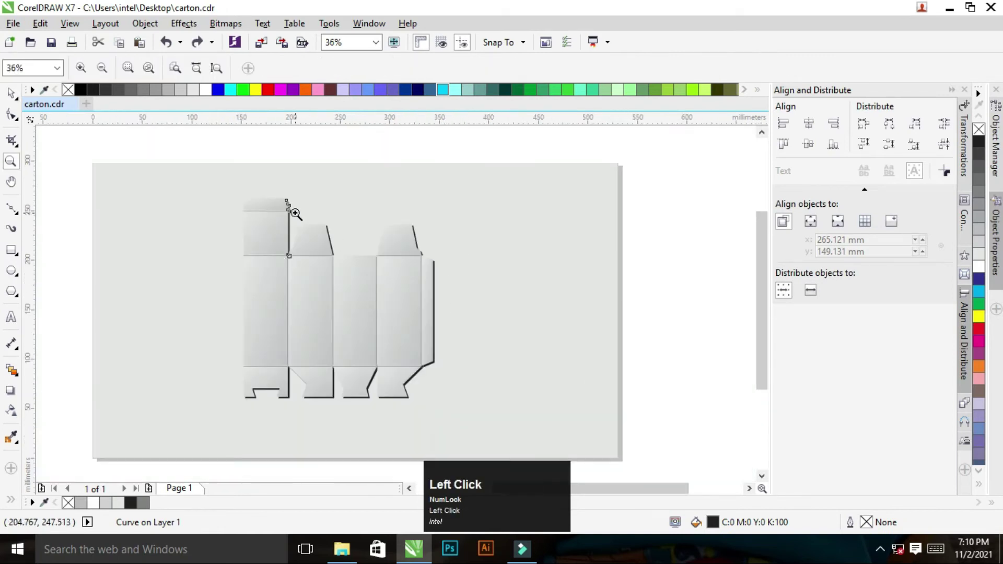
Step: Select the second top flap's dark shadow and zoom to its crease corner for node editing
key(ctrl+space)
click(377, 238)
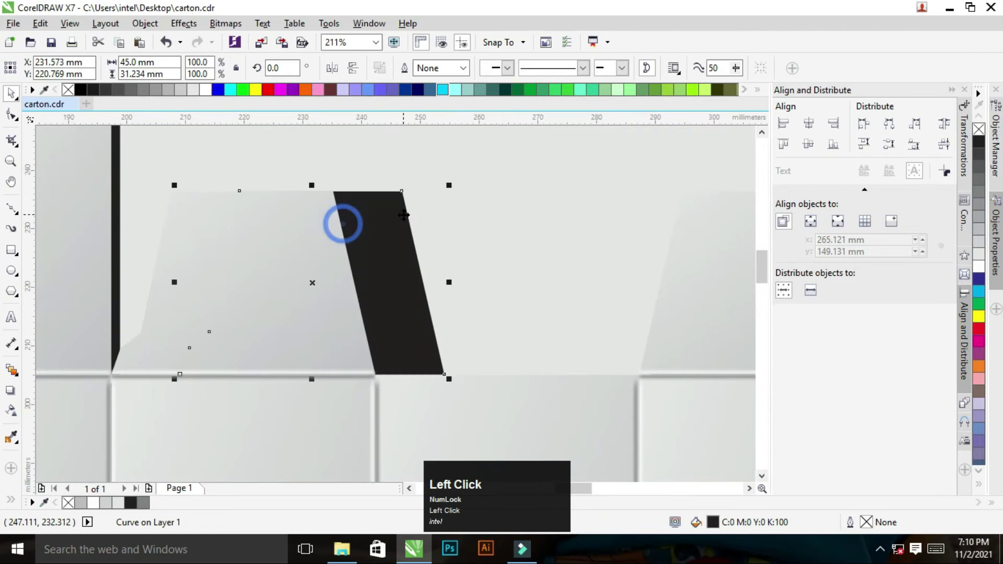
key(ctrl+z)
double_click(203, 251)
click(348, 220)
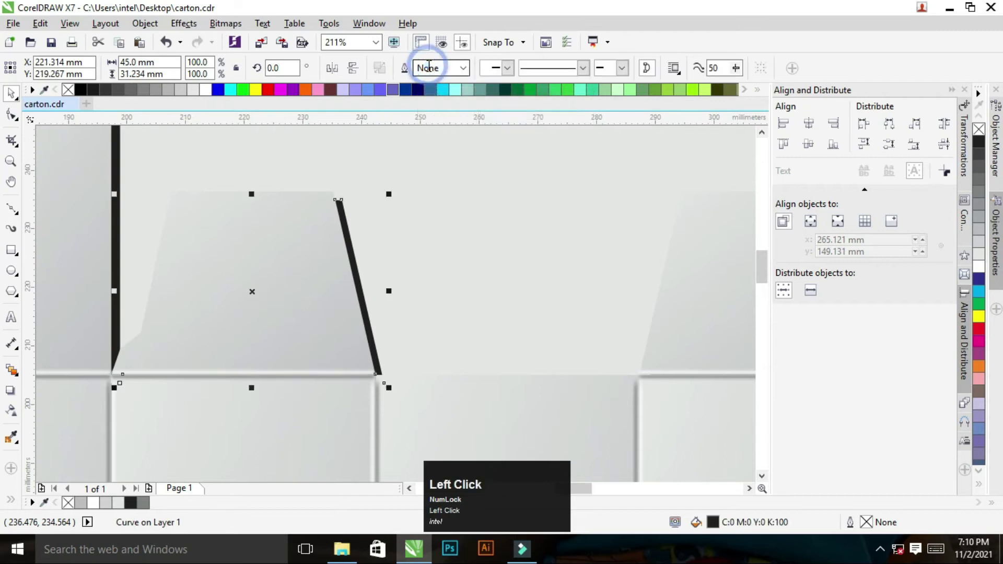
key(z)
right_click(411, 302)
key(space)
key(z)
click(273, 251)
key(ctrl+space)
click(481, 205)
key(F10)
Step: Break the shadow curve at both crease-end nodes and delete the segment running along the crease
click(194, 226)
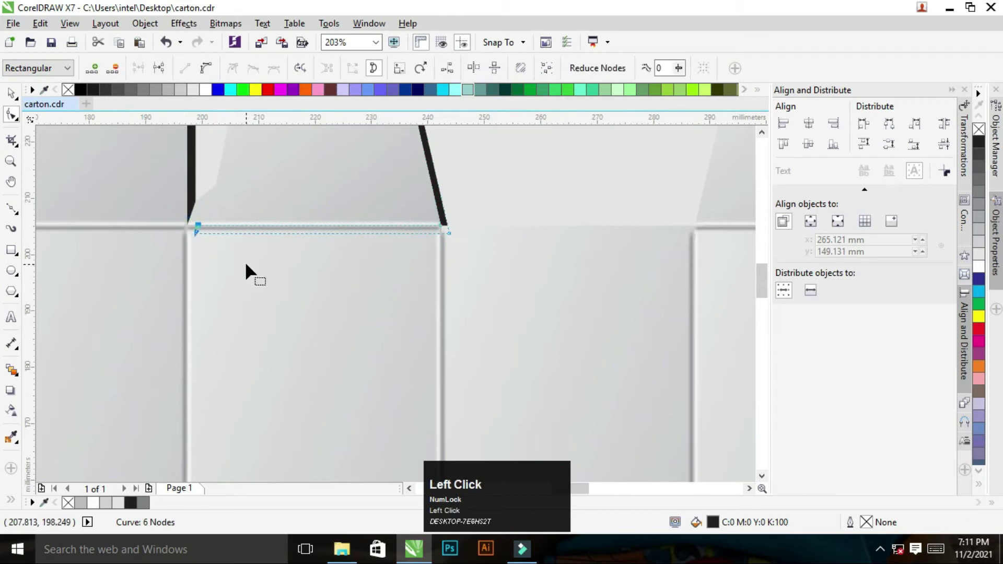
click(421, 242)
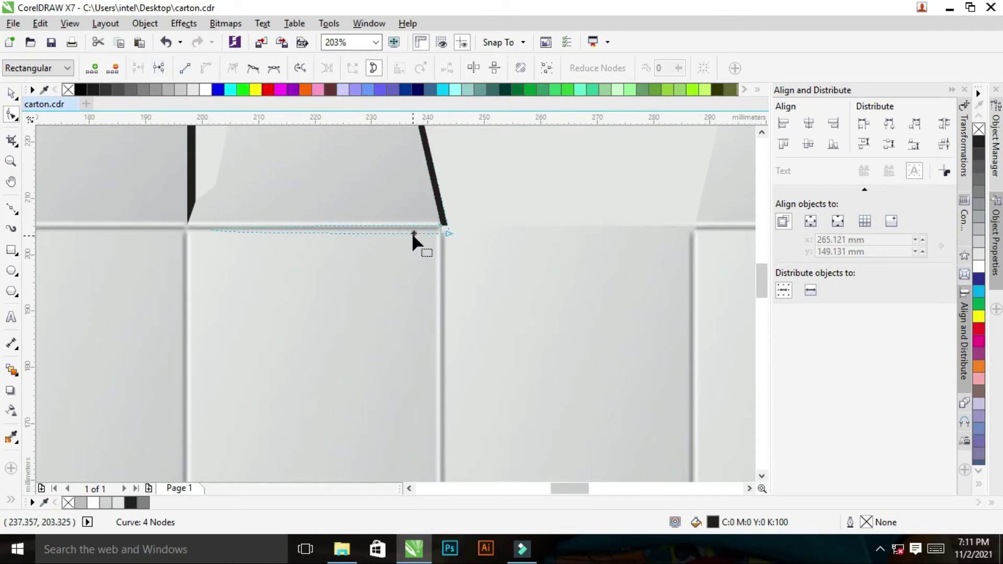
right_click(419, 242)
click(455, 288)
key(space)
key(z)
right_click(458, 229)
key(ctrl+space)
key(z)
click(392, 217)
key(ctrl+space)
click(395, 263)
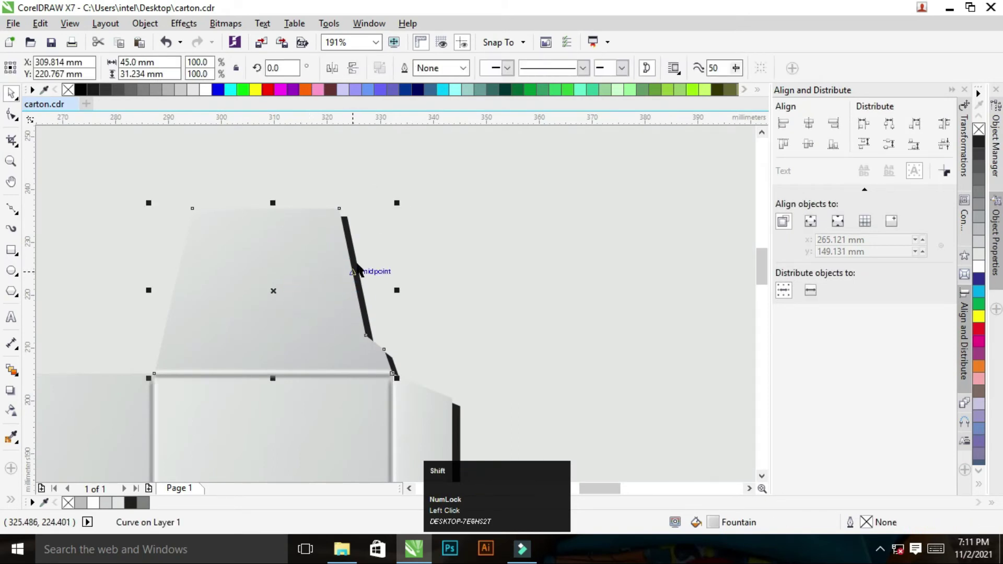
click(357, 252)
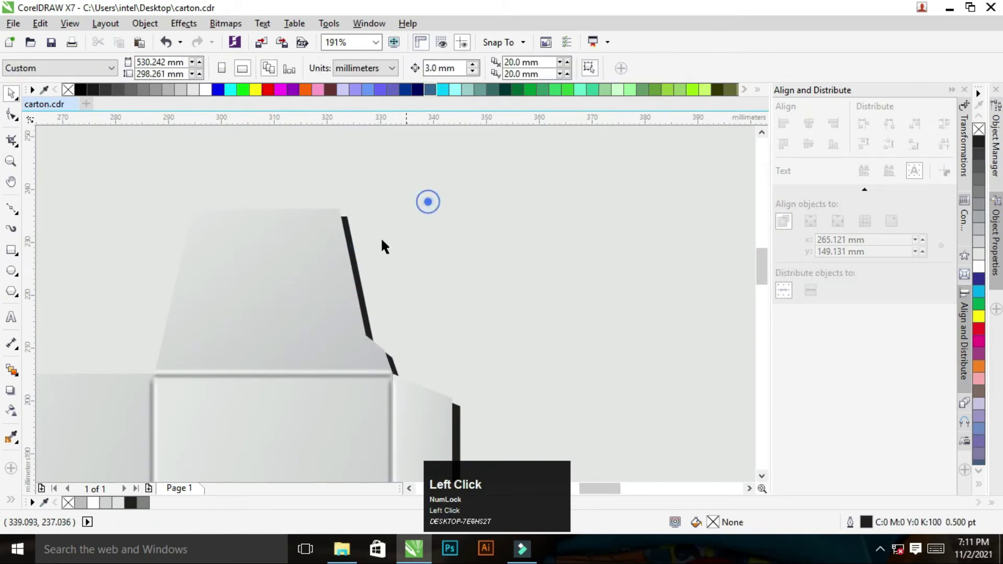
Step: Trim the next flap's shadow line the same way and bring the lower tabs into view
key(F10)
click(195, 391)
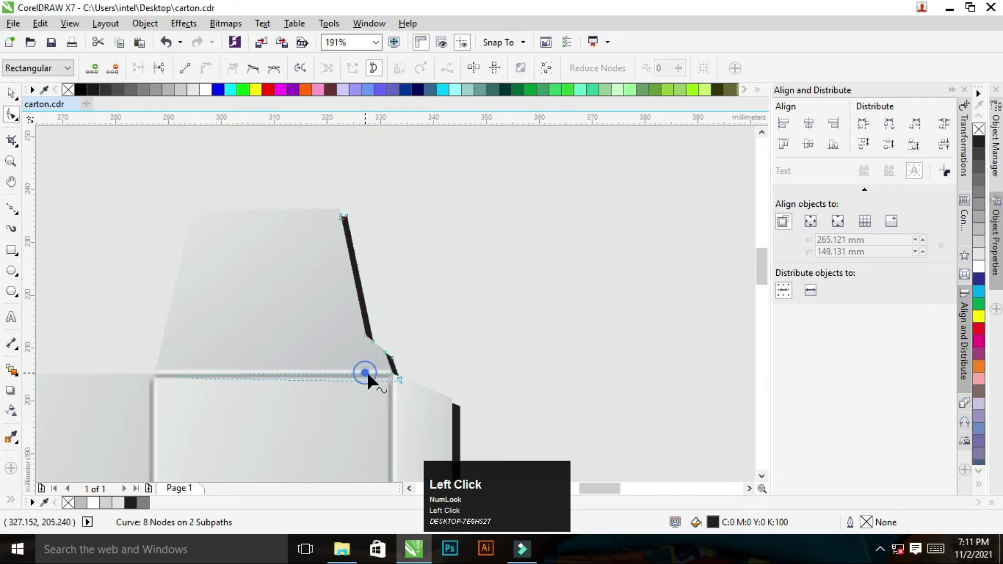
key(z)
right_click(403, 301)
right_click(406, 288)
key(ctrl+space)
key(z)
click(383, 251)
right_click(370, 367)
key(z)
click(199, 318)
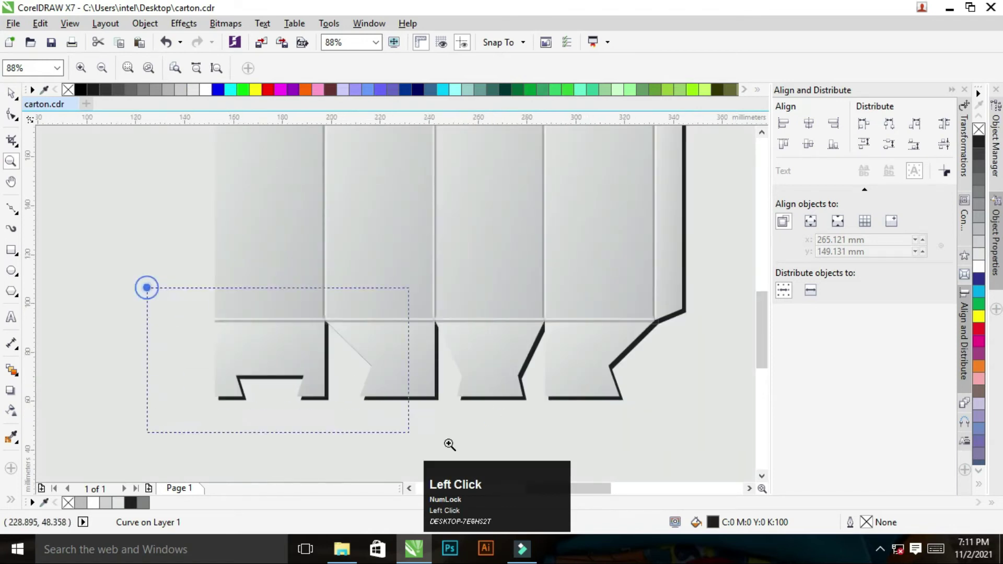
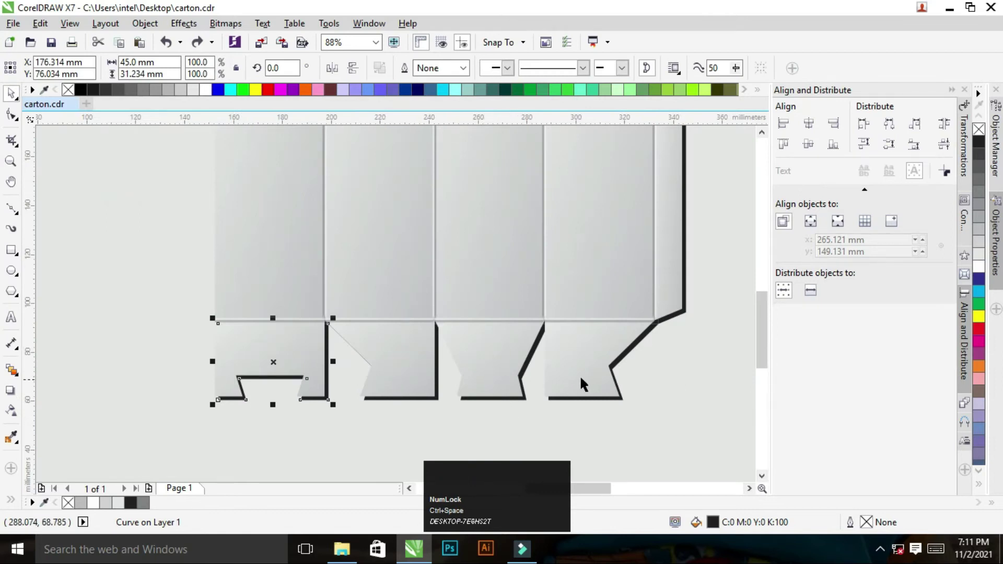
key(z)
right_click(594, 307)
key(z)
click(264, 193)
click(277, 206)
right_click(521, 306)
key(ctrl+space)
key(z)
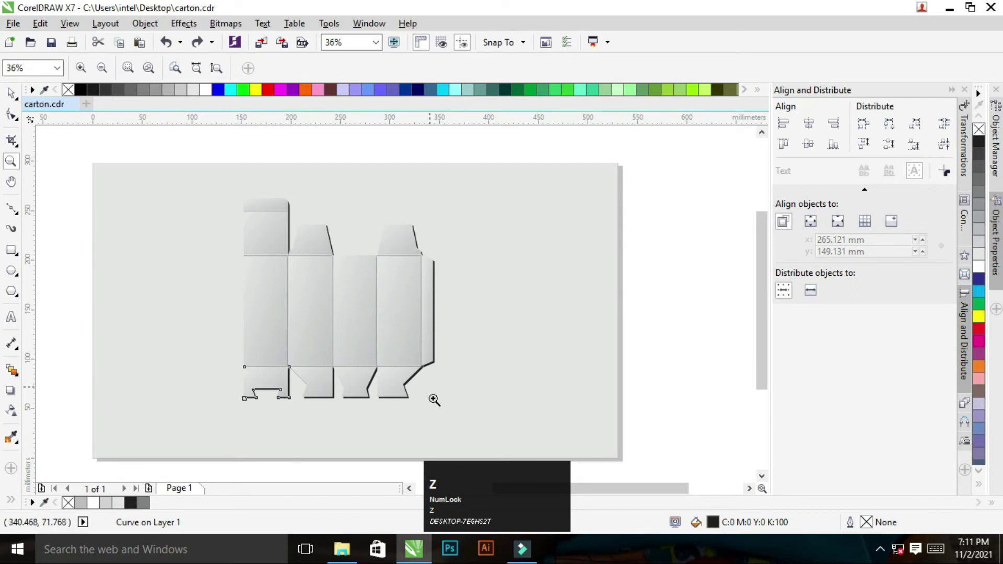
key(z)
key(ctrl+space)
click(660, 297)
key(z)
click(249, 196)
key(ctrl+space)
click(346, 229)
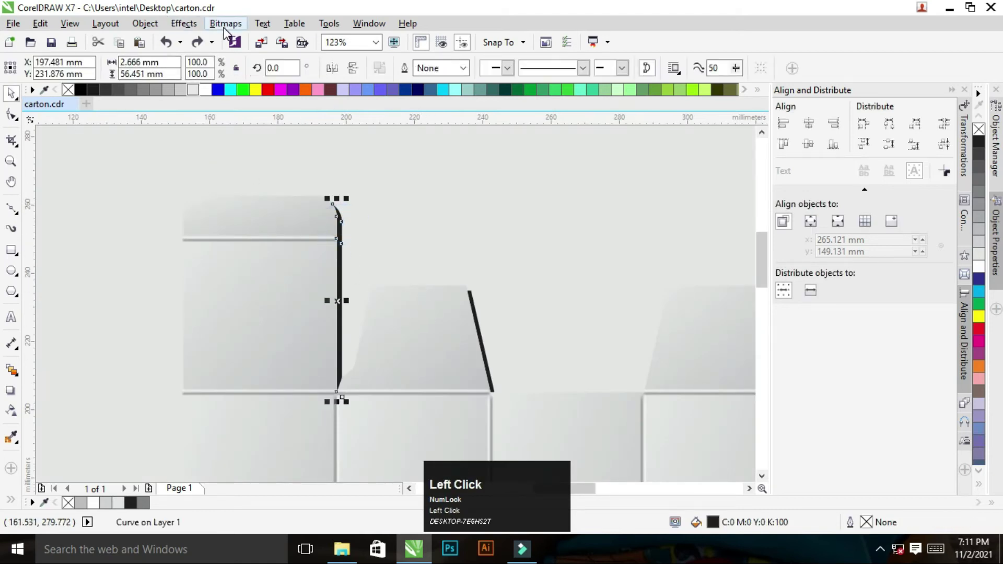
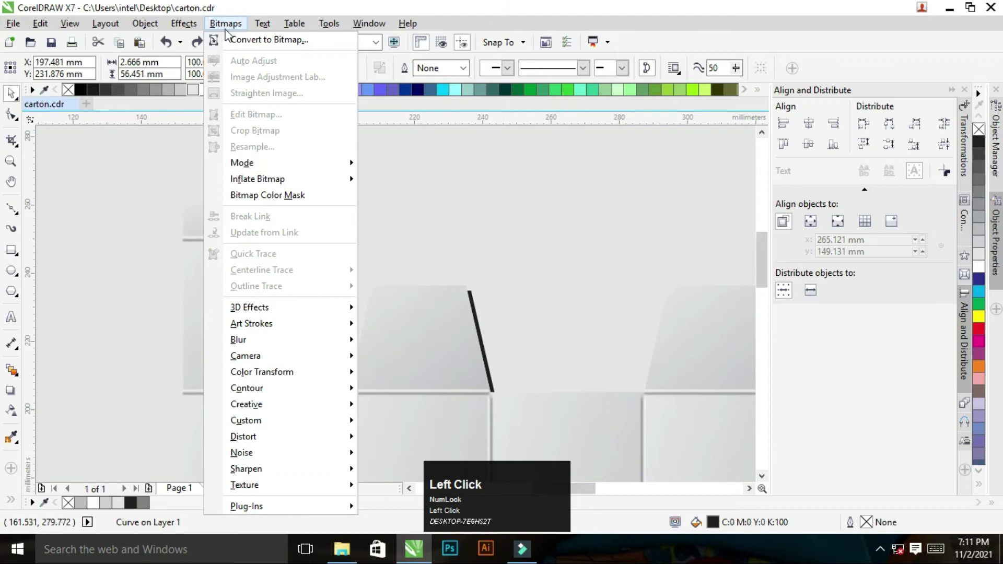
Step: Apply a 20-pixel Gaussian Blur to the converted line beside the tall flap
drag(267, 48, 612, 248)
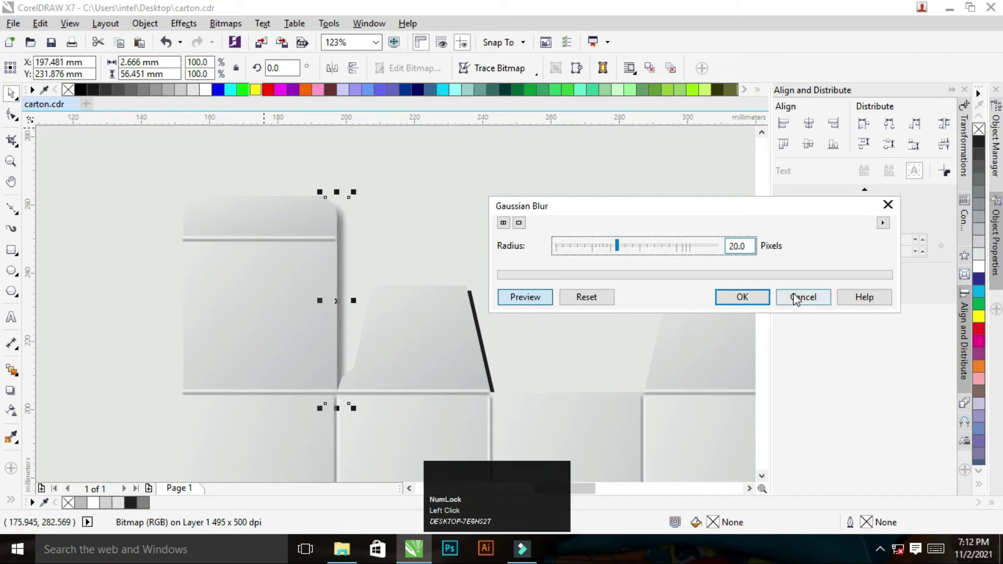
click(755, 299)
key(z)
click(235, 176)
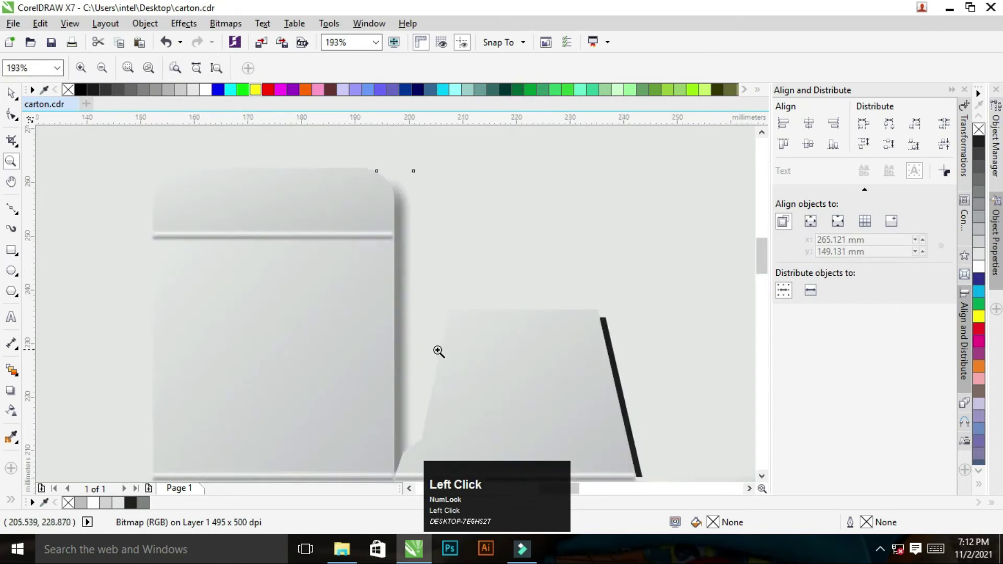
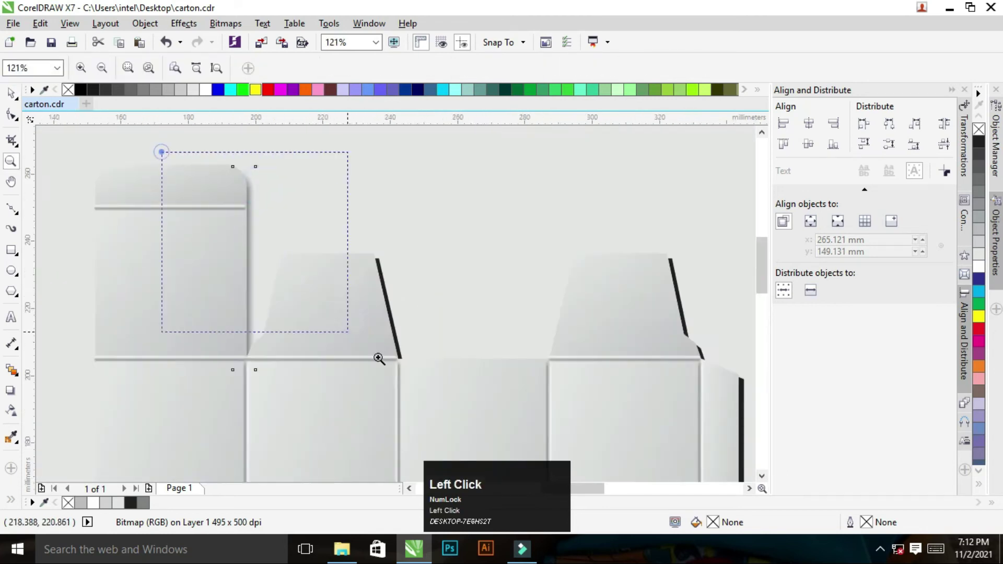
Step: Select the slanted dark line on the second top flap for conversion
key(ctrl+space)
click(448, 316)
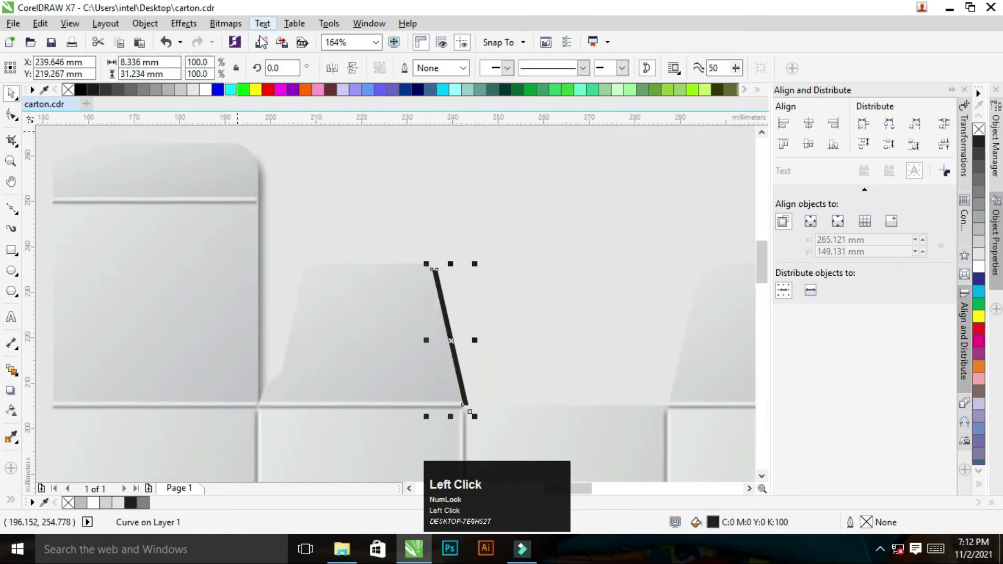
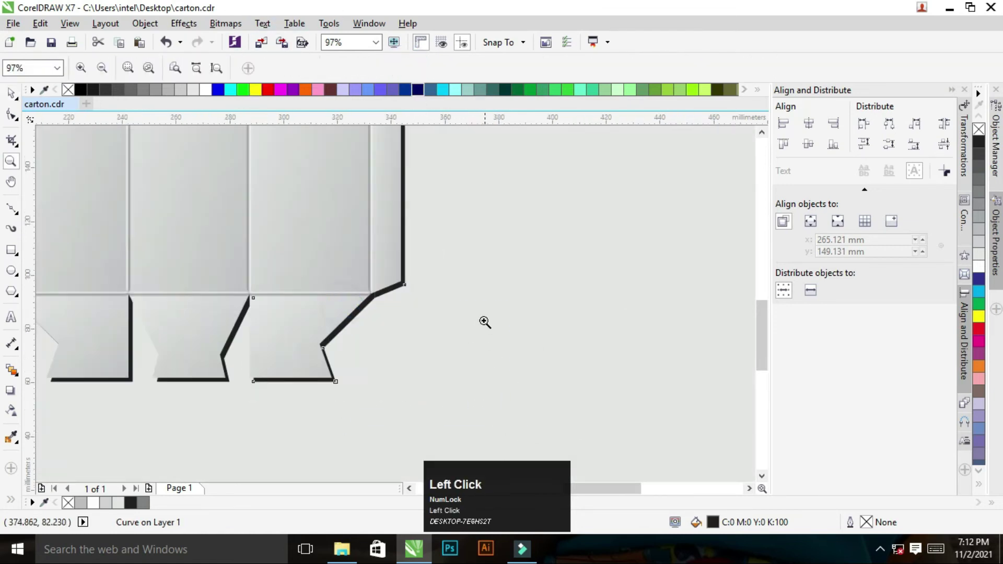
Step: Select the crease highlight at the right bottom flap corner and zoom in close on the outline corner
key(ctrl+space)
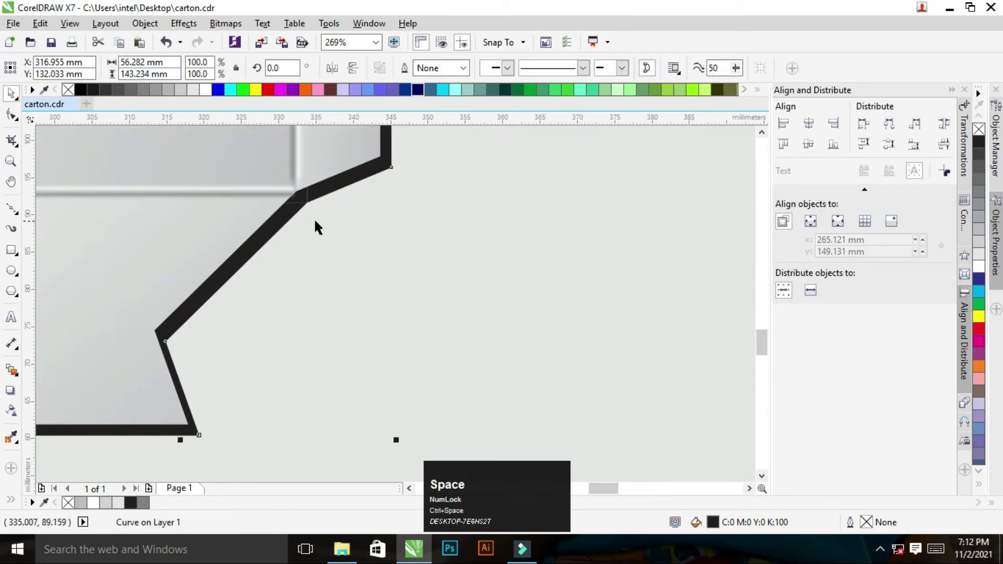
click(349, 230)
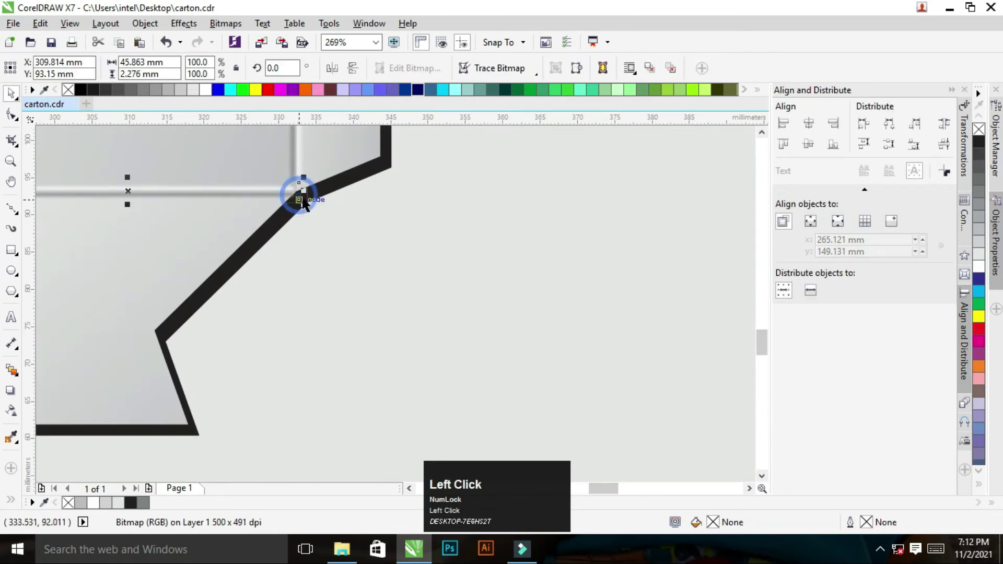
key(ctrl+z)
click(263, 152)
key(ctrl+space)
drag(445, 303, 377, 269)
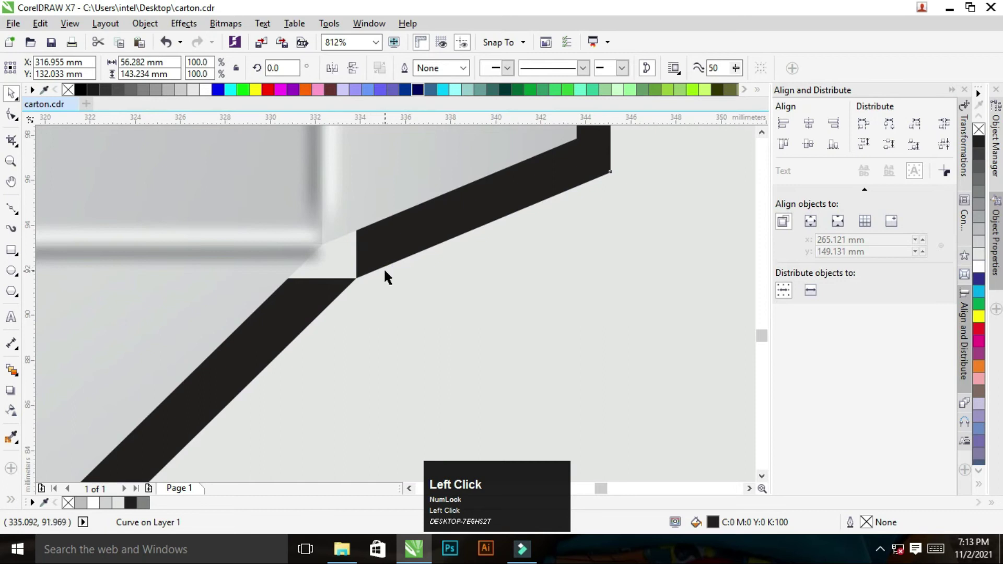
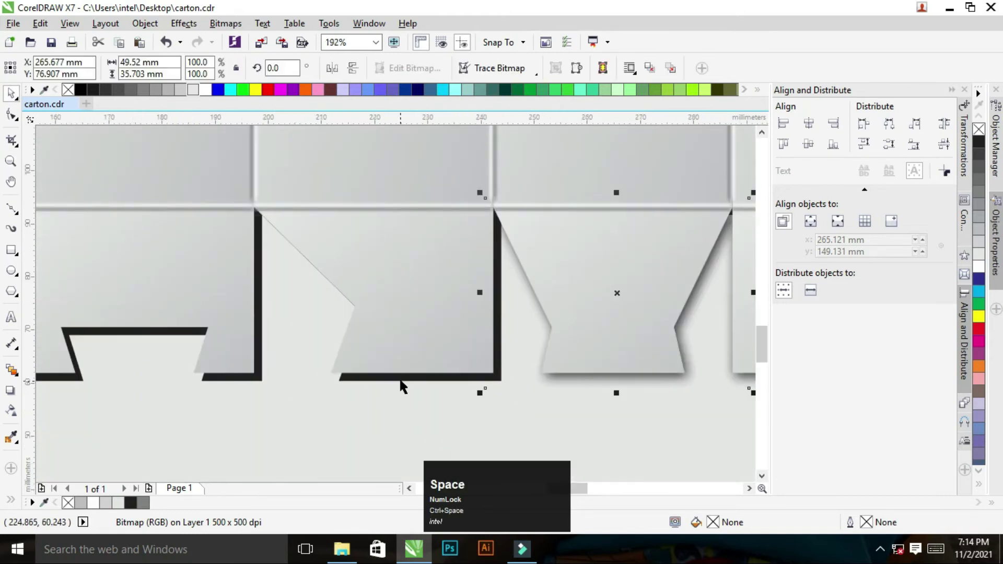
Step: Trim the second bottom flap's black outline, convert it to a bitmap and blur it at 22 pixels
click(405, 385)
key(z)
click(251, 194)
key(space)
click(224, 26)
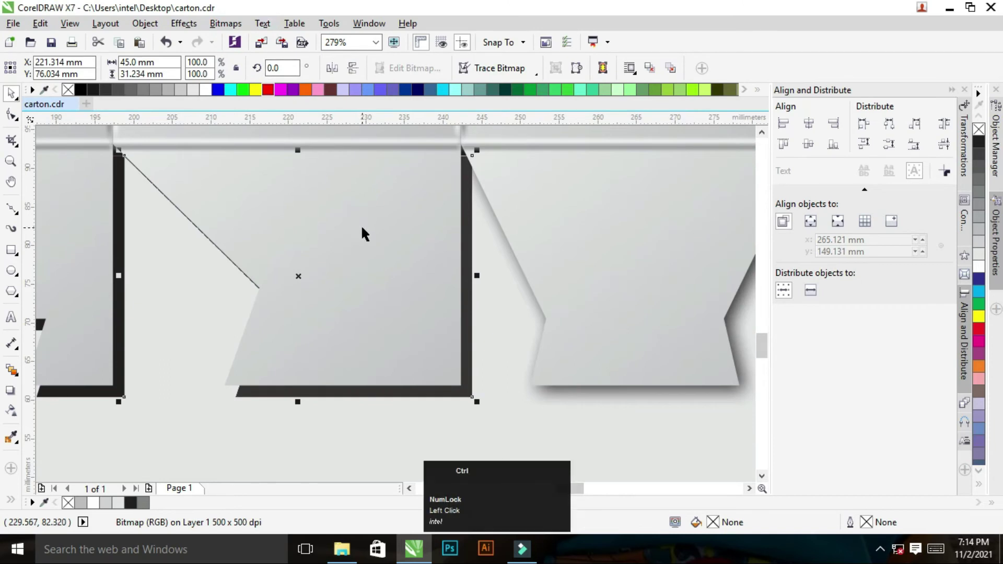
key(ctrl+z)
key(F10)
drag(109, 151, 371, 229)
key(ctrl+space)
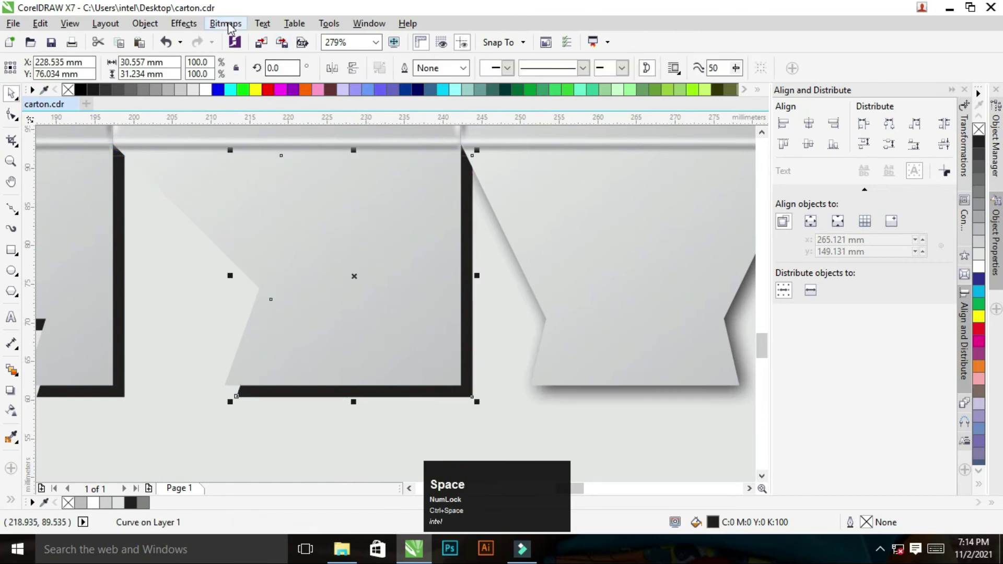
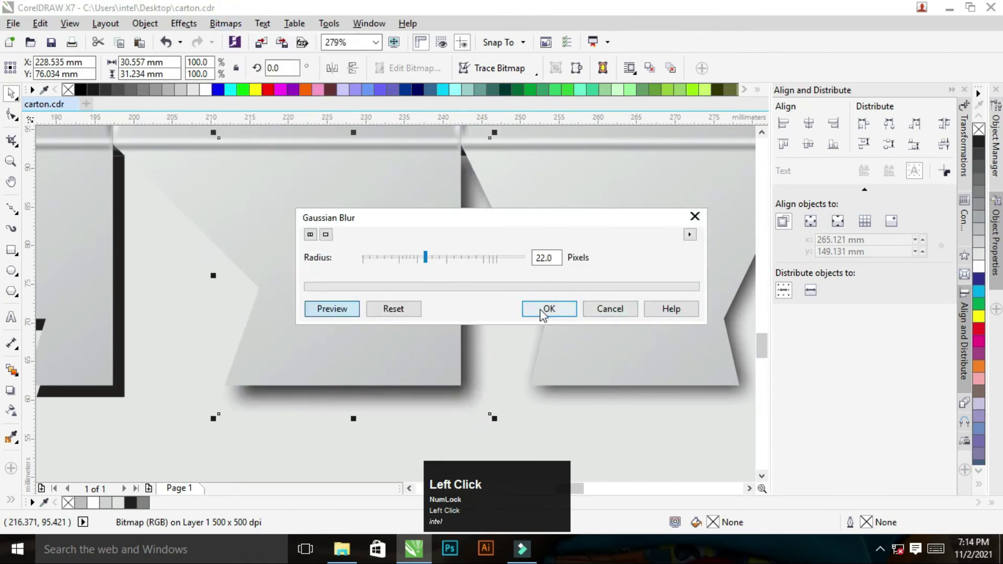
click(540, 314)
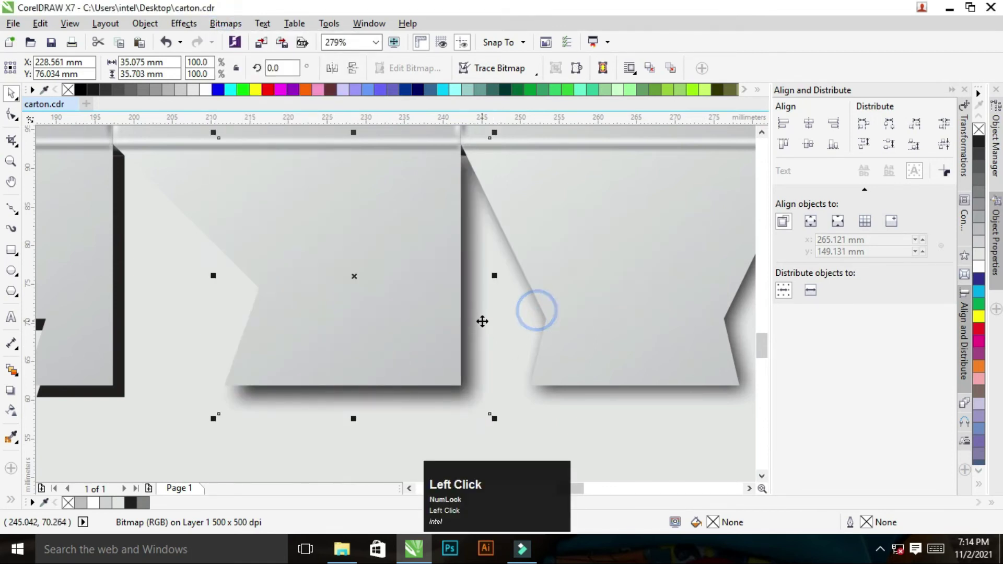
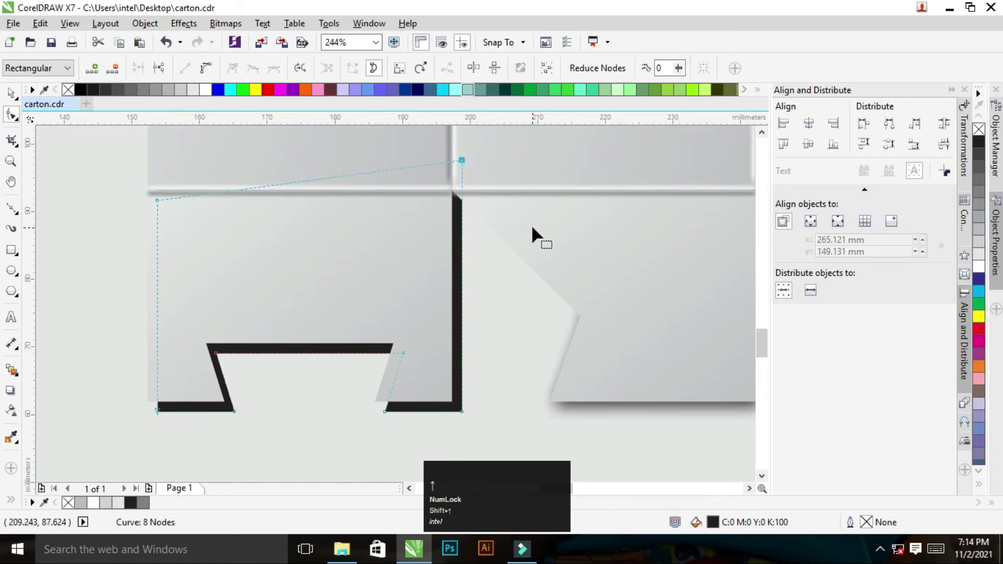
Step: Edit the notched flap's outline nodes, blur it as a 22-pixel bitmap shadow and view the whole page
key(space)
key(z)
click(144, 386)
key(space)
key(F10)
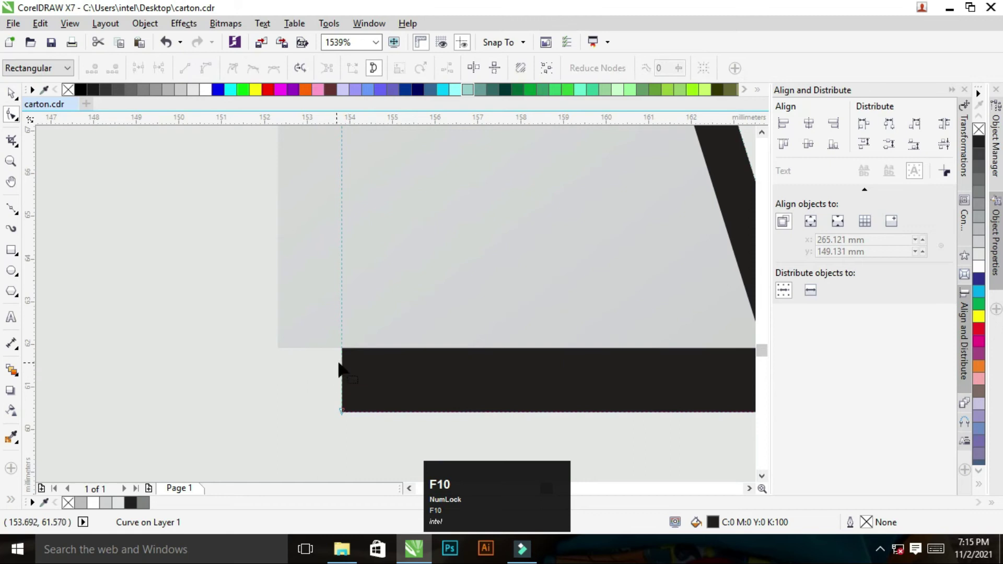
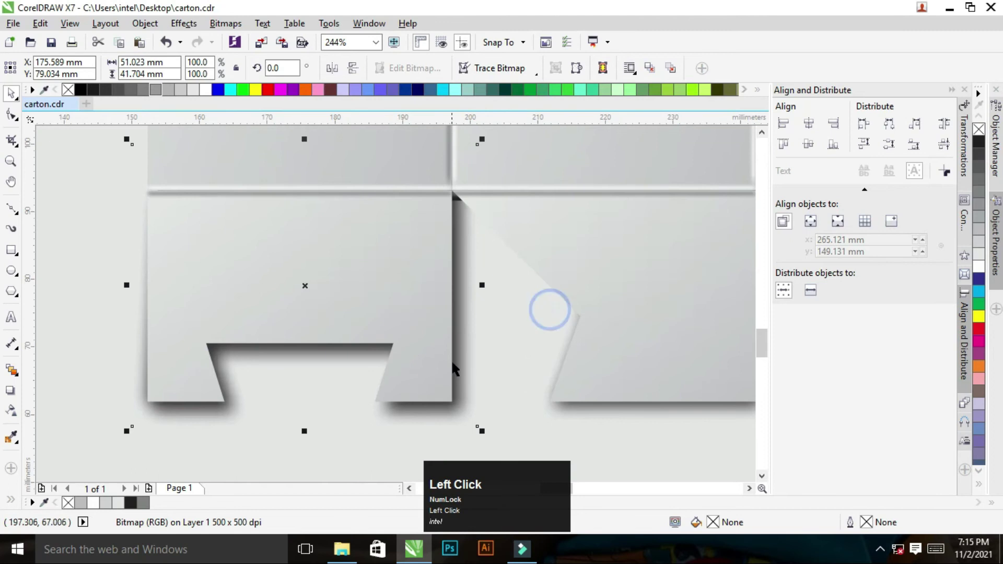
key(shift+Left)
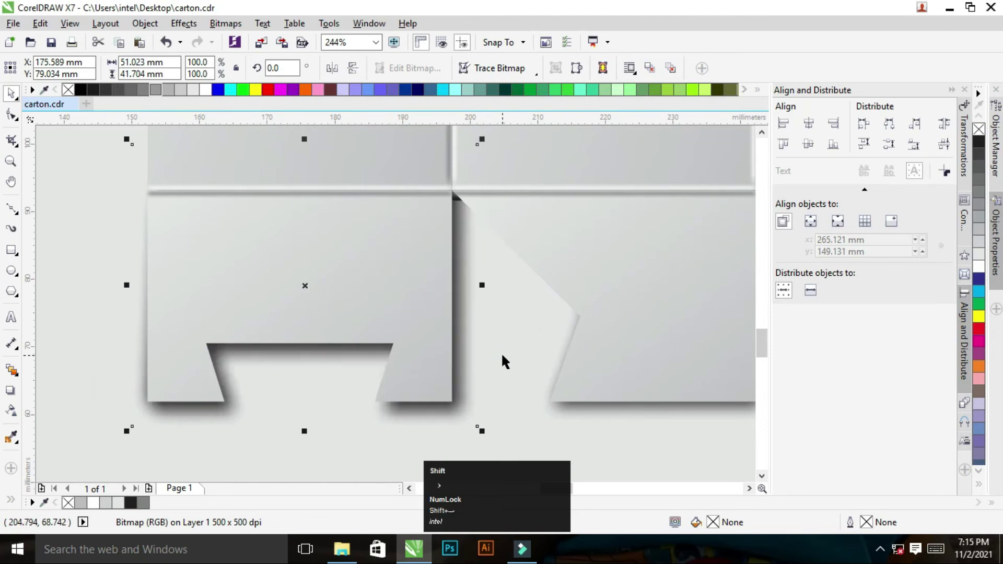
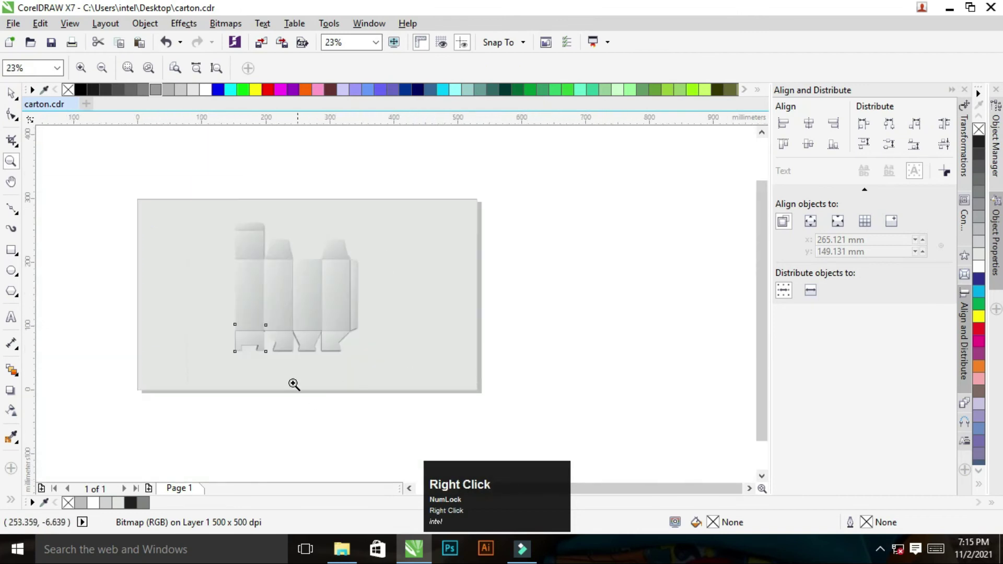
Step: Select the four main carton panels and drag across to the objects beside the page
key(z)
click(204, 209)
key(ctrl+space)
click(658, 279)
click(316, 275)
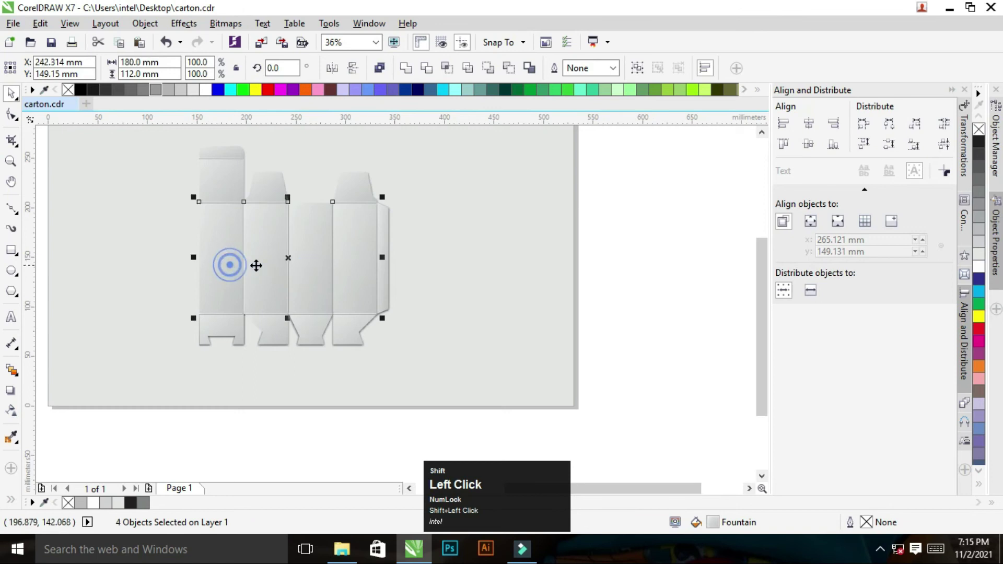
key(ctrl+z)
drag(732, 286, 166, 204)
key(z)
click(138, 171)
click(172, 189)
Step: Select the loose crease lines off-page and place them onto the carton dieline
key(ctrl+space)
key(z)
right_click(241, 204)
key(z)
click(160, 159)
right_click(269, 267)
key(ctrl+space)
click(220, 162)
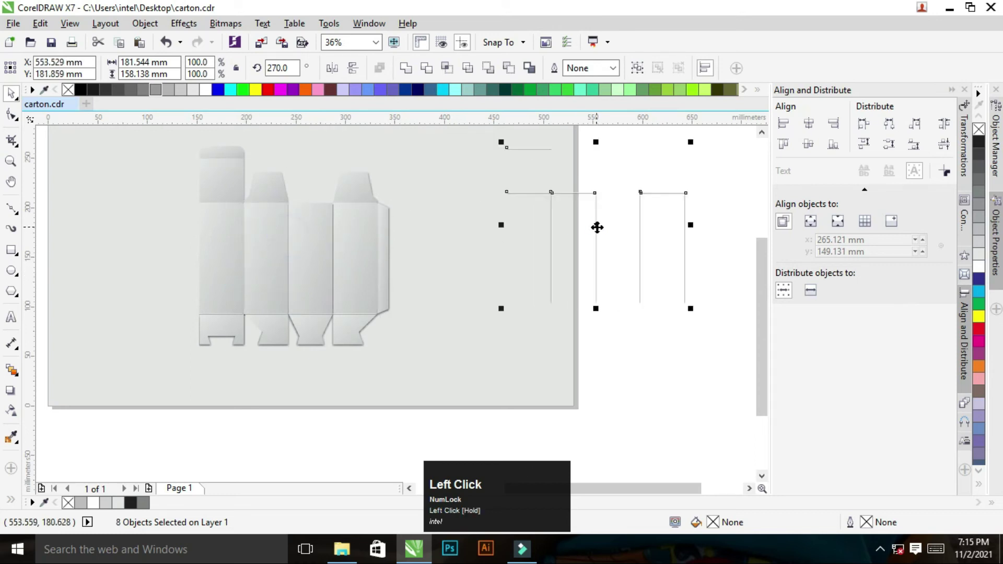
key(ctrl+z)
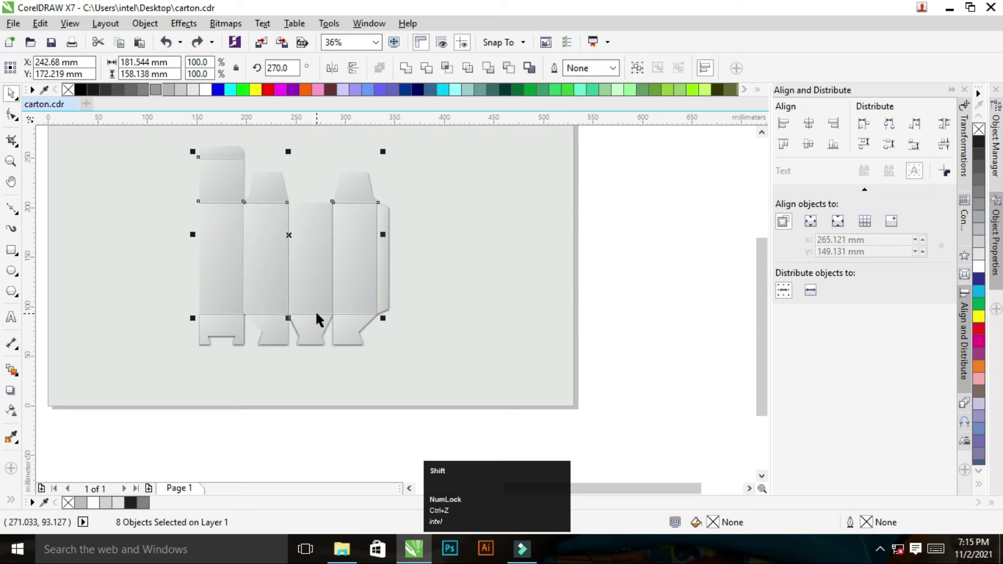
Step: Add the remaining crease lines and group all twelve objects with Ctrl+G
click(321, 319)
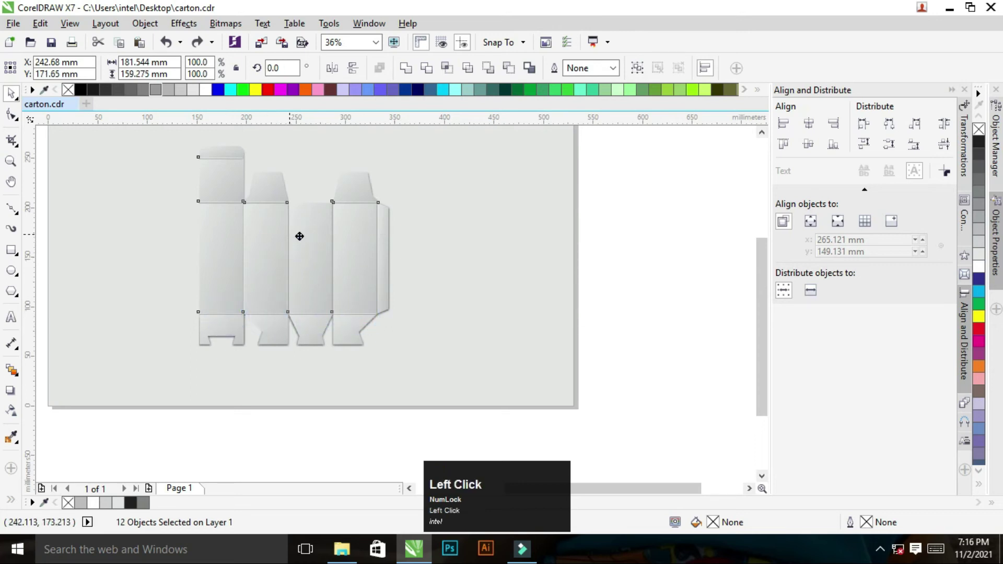
key(ctrl+z)
key(ctrl+g)
key(z)
right_click(364, 318)
key(ctrl+space)
key(z)
click(206, 281)
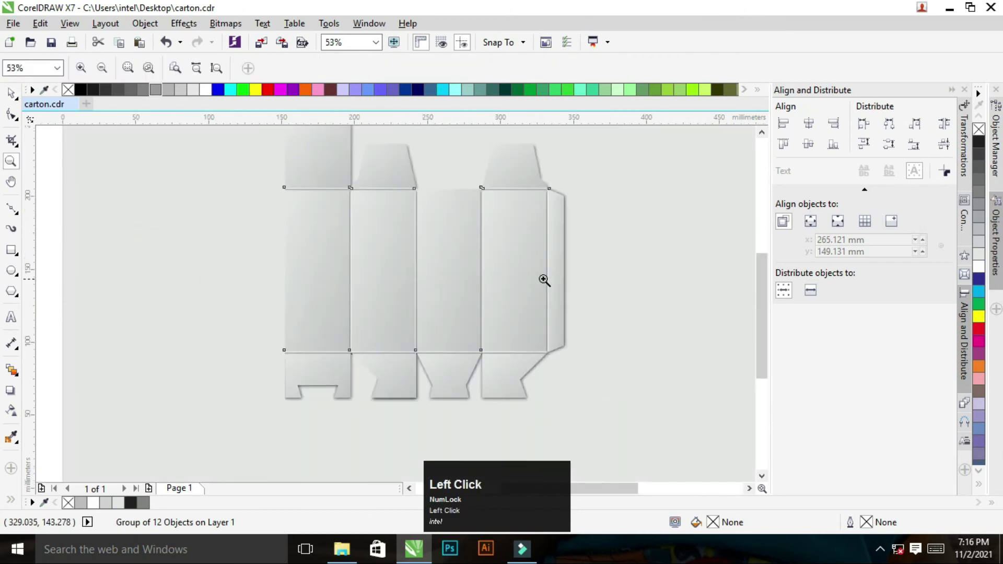
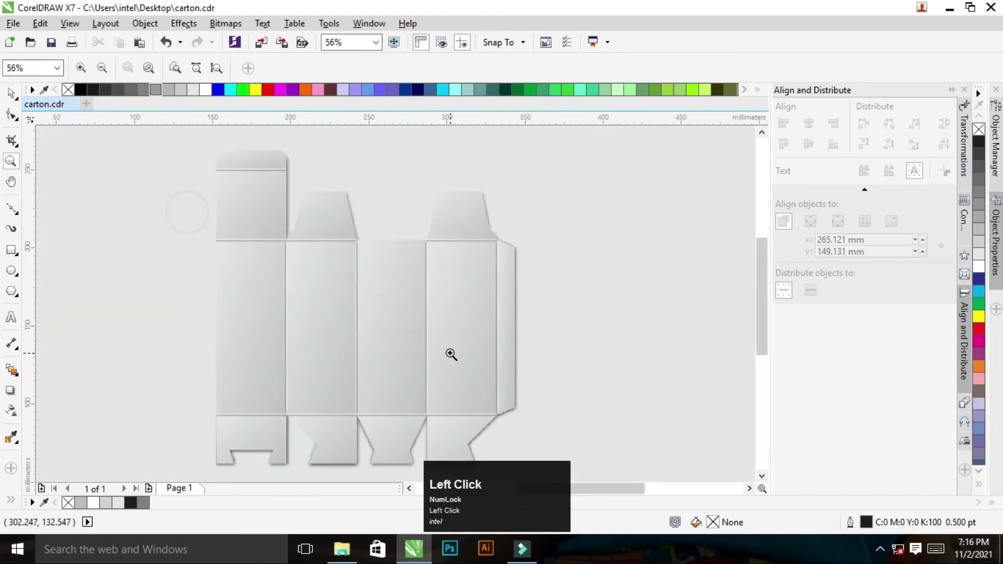
Step: Zoom in on the tall top flap's outer corner with nothing selected
key(z)
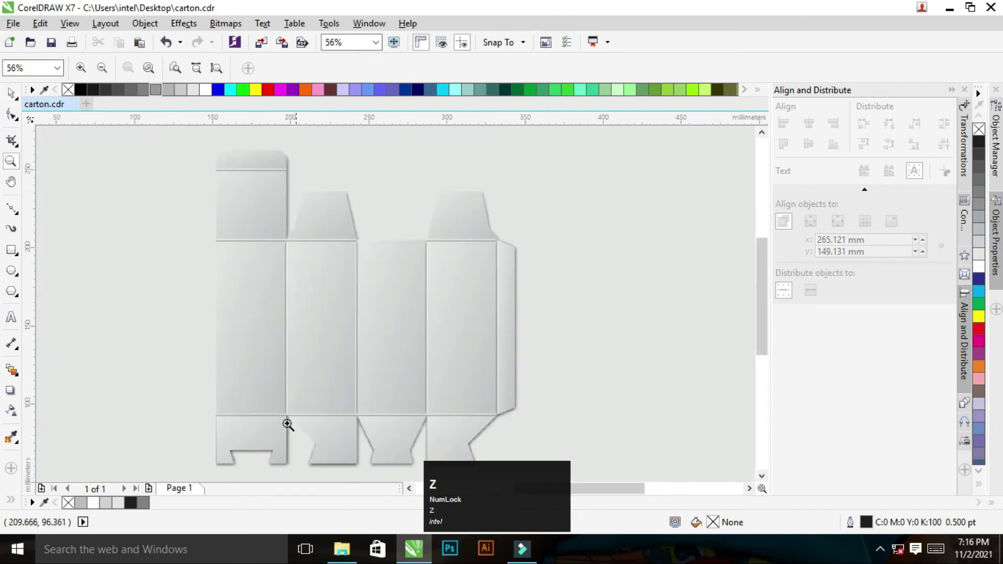
right_click(441, 340)
key(ctrl+space)
key(z)
click(221, 407)
right_click(317, 220)
click(256, 170)
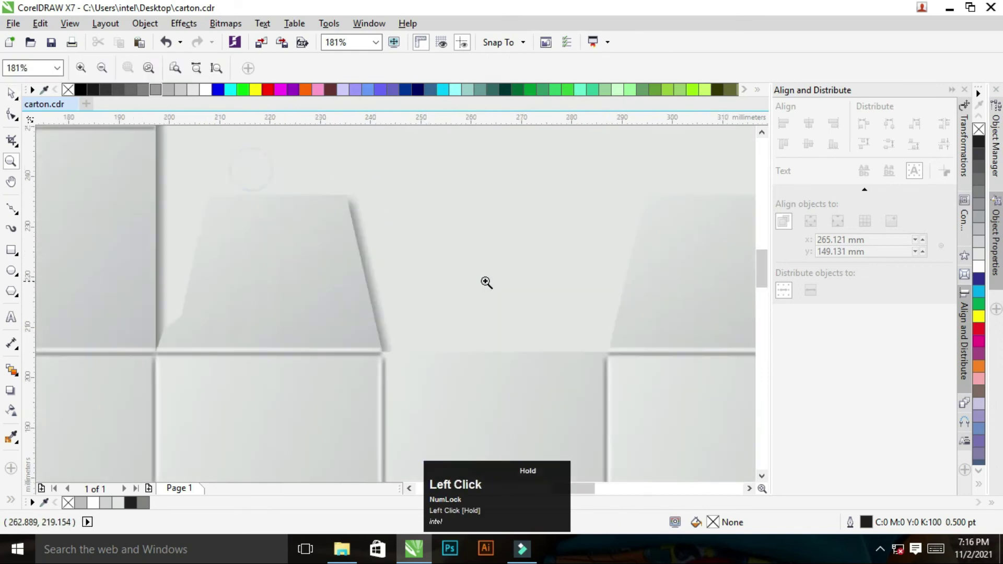
right_click(375, 231)
drag(286, 182, 347, 229)
key(ctrl+space)
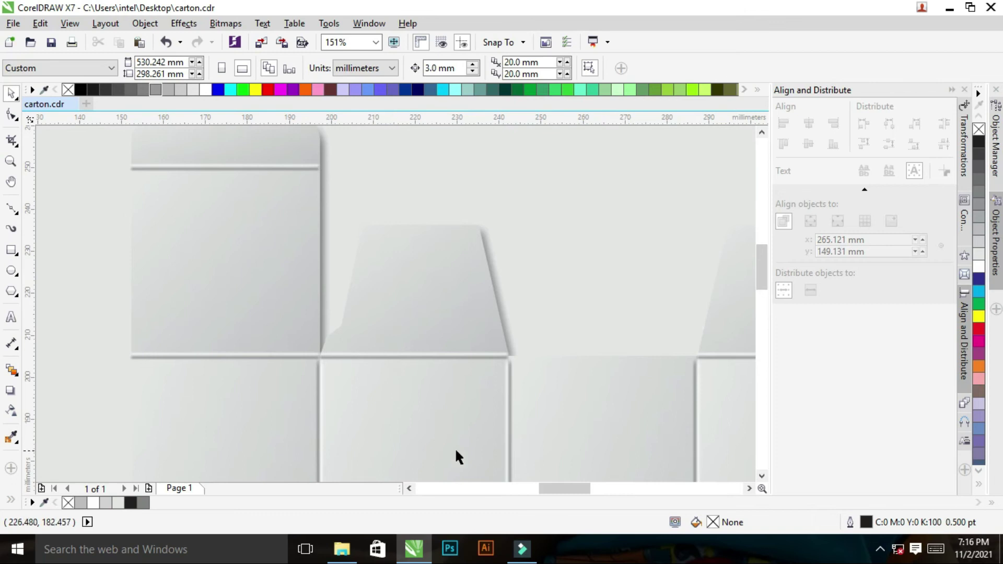
Step: Round the flap's corner, remove the edge sliver's outline and edit its nodes along the curve
key(F5)
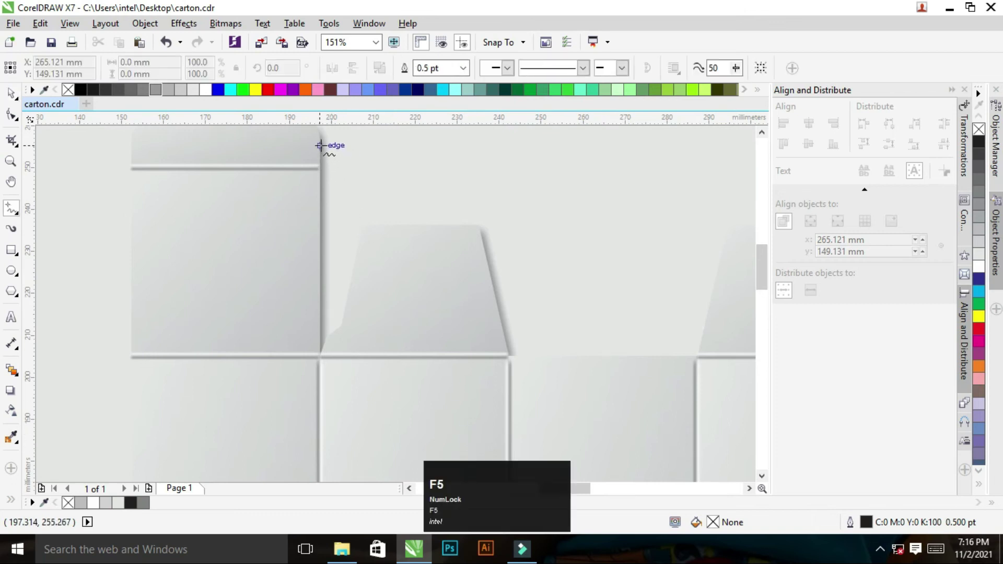
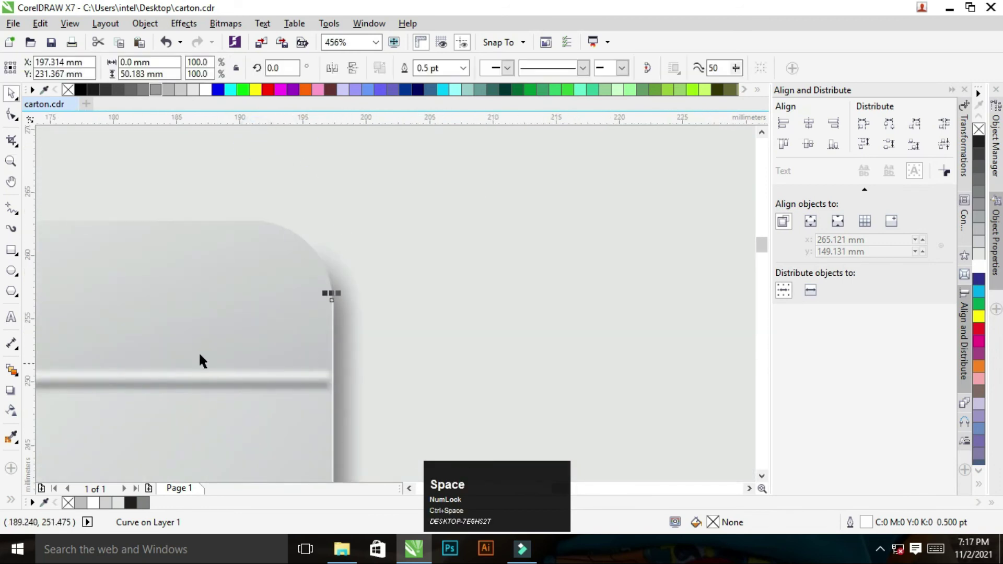
key(F5)
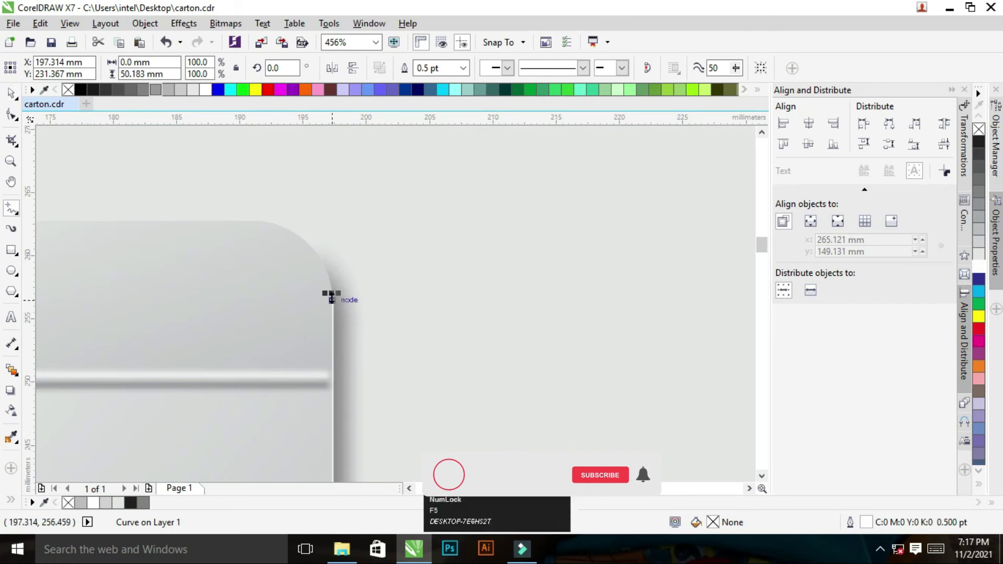
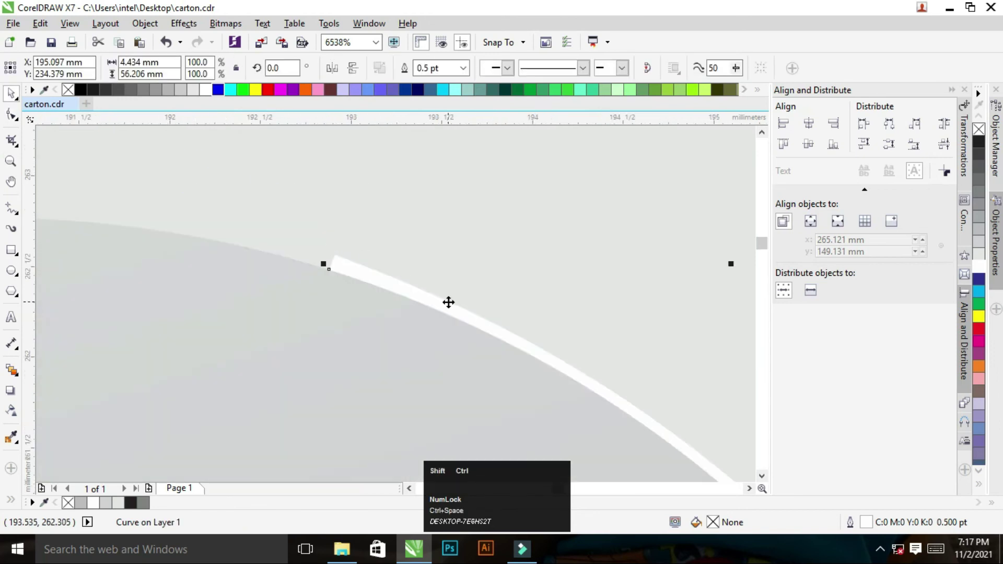
key(ctrl+shift+q)
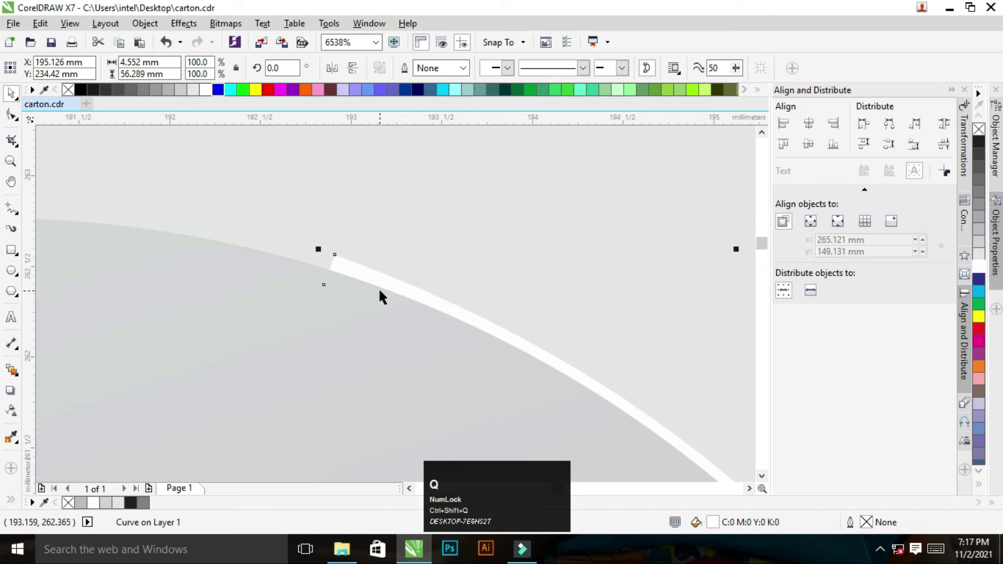
key(F10)
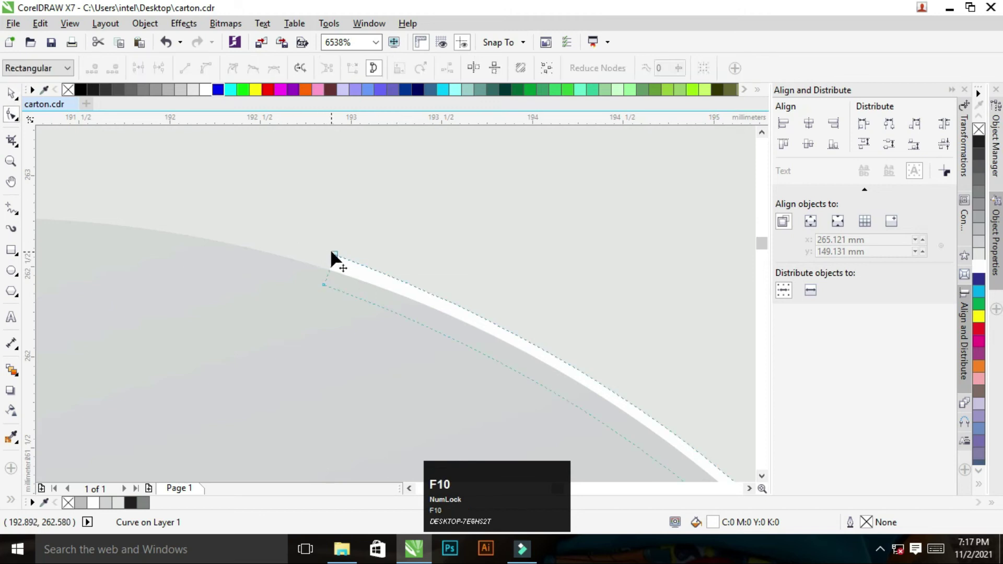
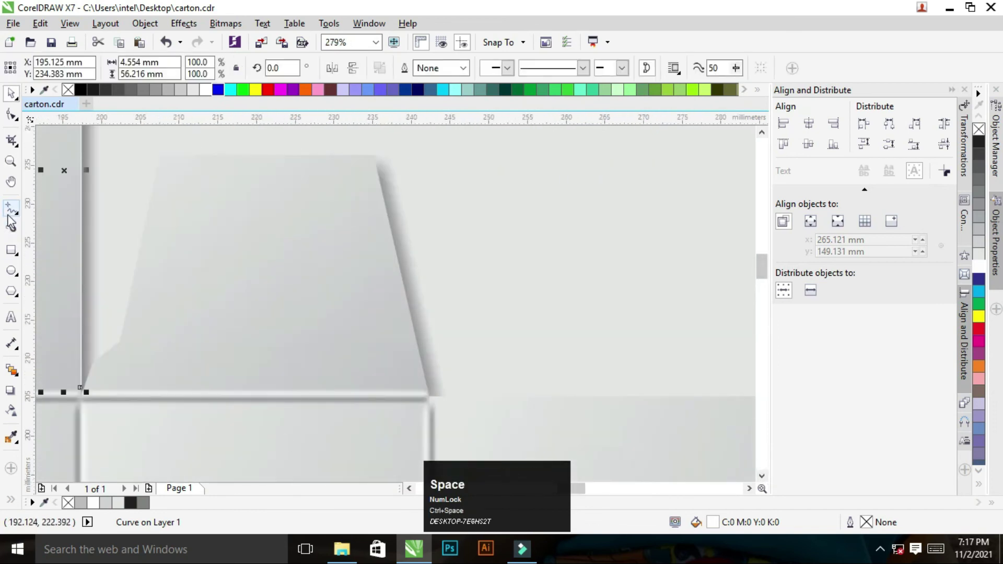
Step: Snap the bottom flap and glue flap corner nodes to the crease line intersections
click(12, 212)
key(ctrl+space)
key(F5)
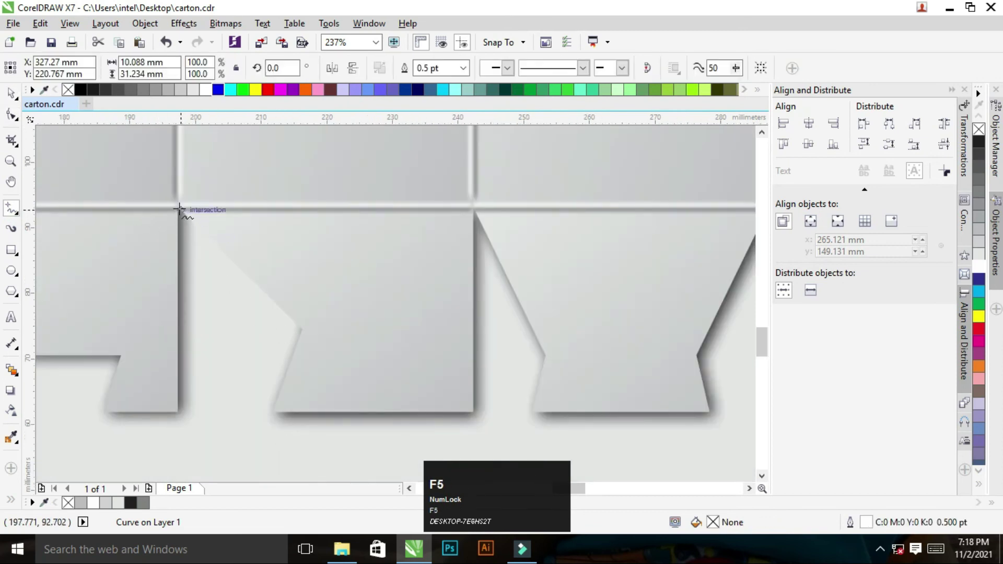
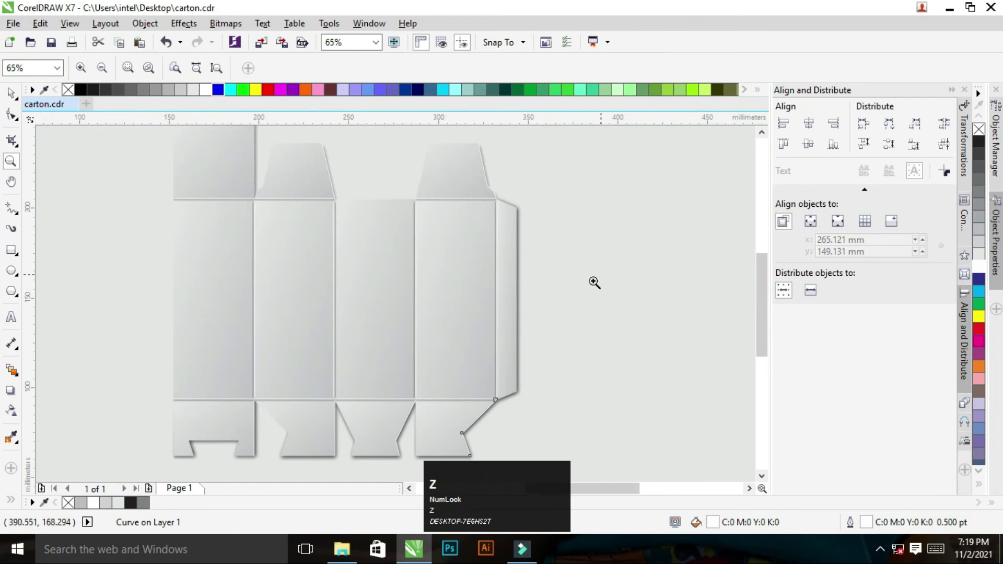
click(558, 301)
key(ctrl+space)
click(11, 209)
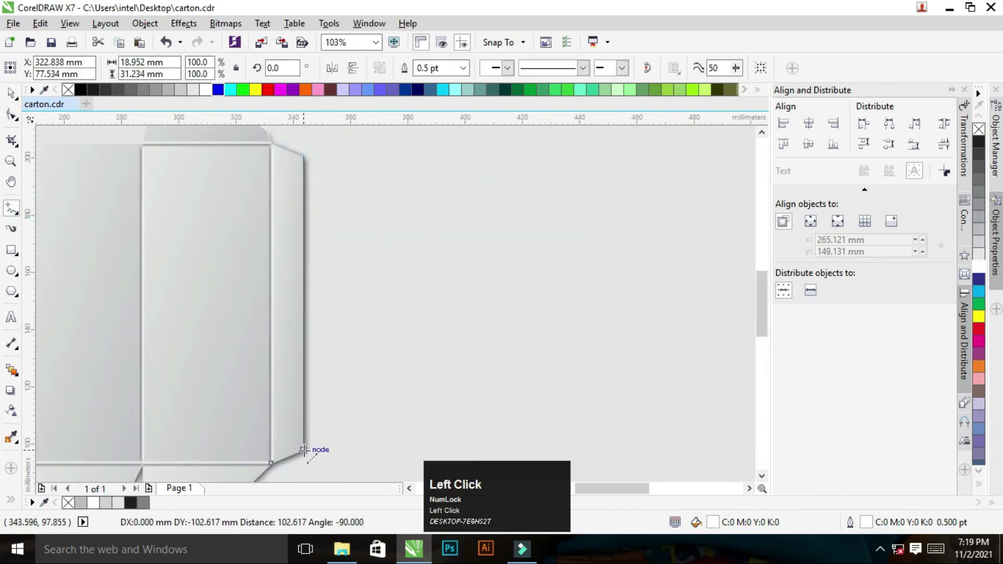
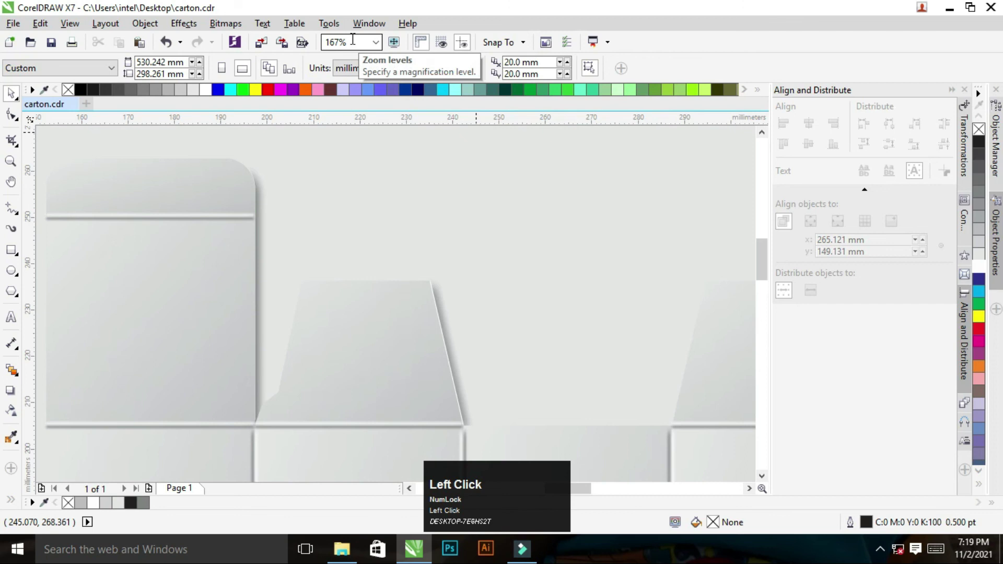
Step: Set the zoom to 46% and marquee-select all the carton pieces
click(259, 228)
key(ctrl+space)
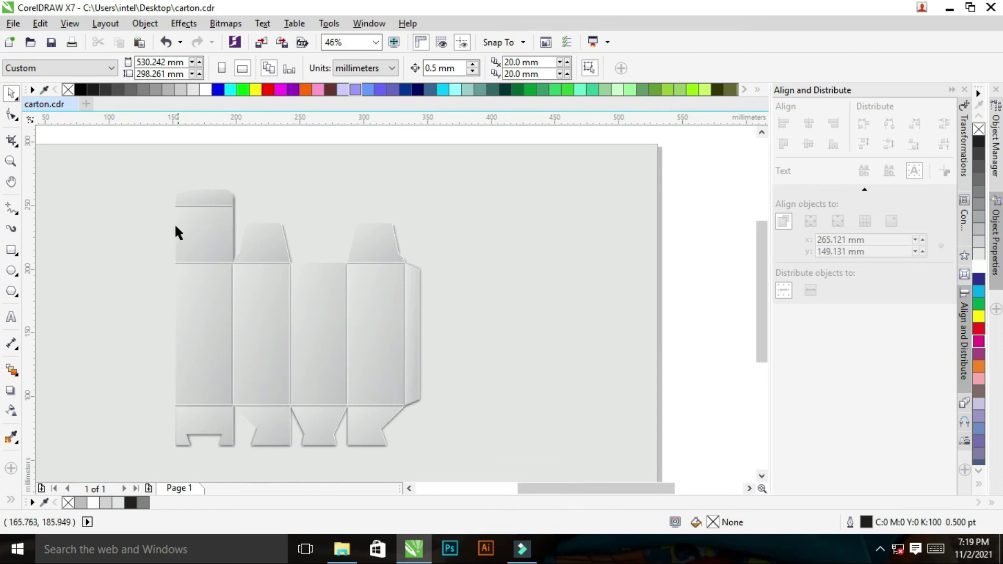
key(ctrl+space)
click(215, 234)
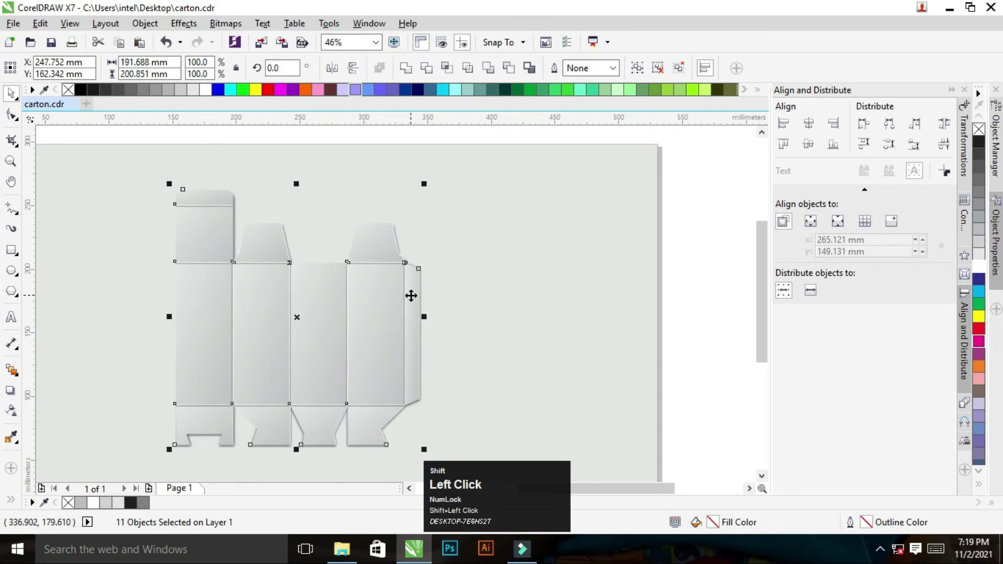
Step: Undo the last edit, zoom in and select the left carton panel together with the top flap
key(ctrl+z)
right_click(371, 286)
key(ctrl+space)
key(z)
click(251, 248)
key(ctrl+space)
click(627, 351)
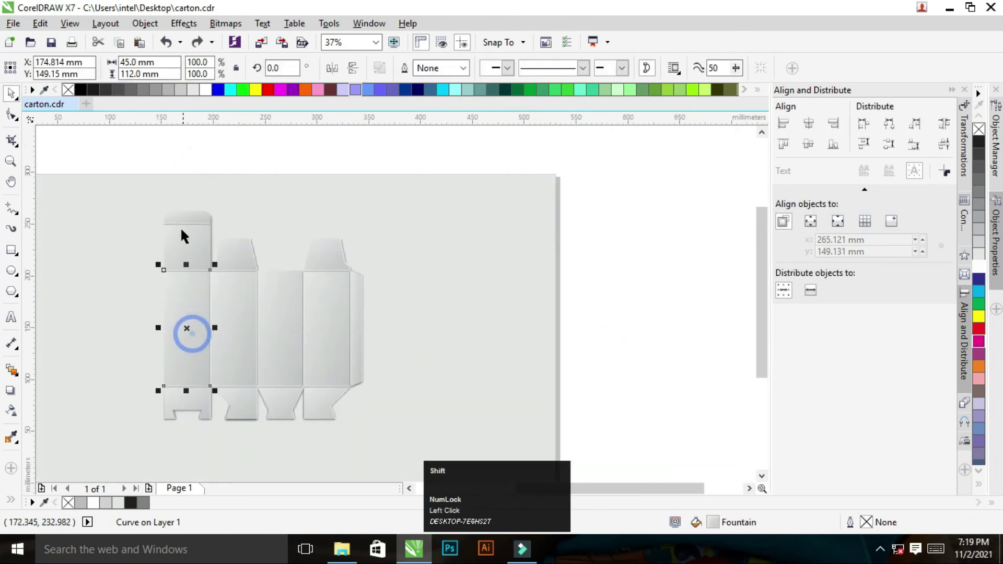
click(192, 246)
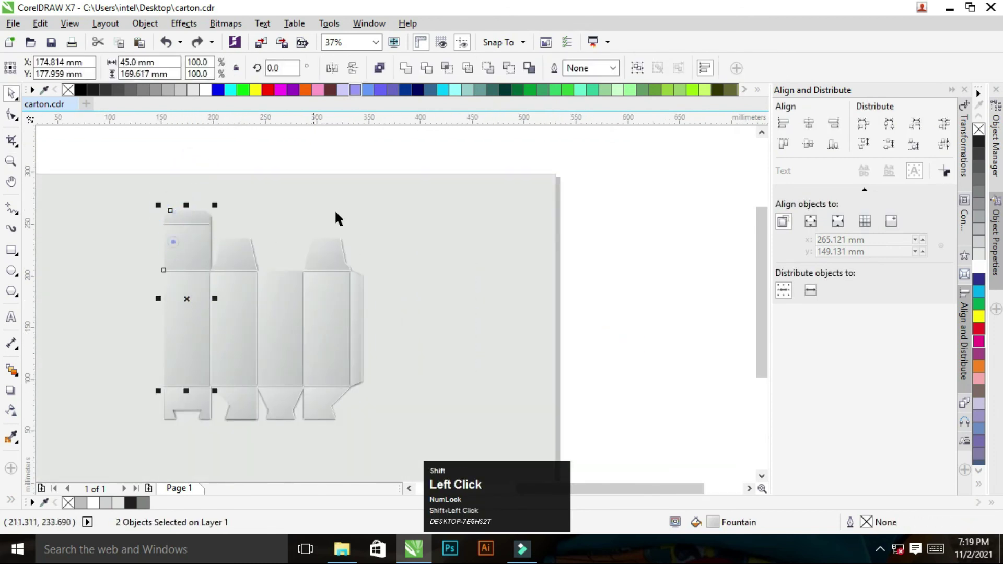
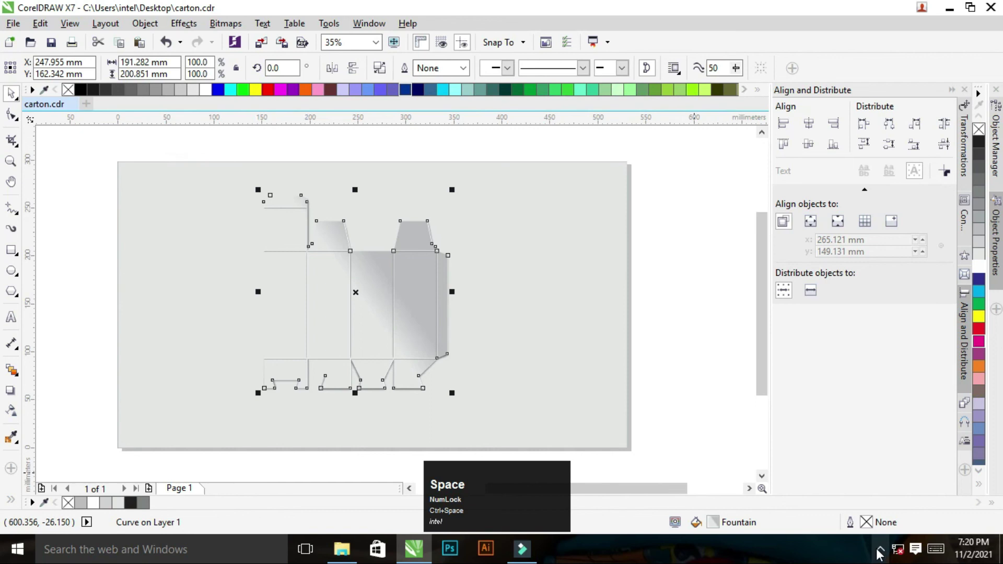
Step: Angle the carton's grey fountain fill diagonally from upper left to lower right
key(g)
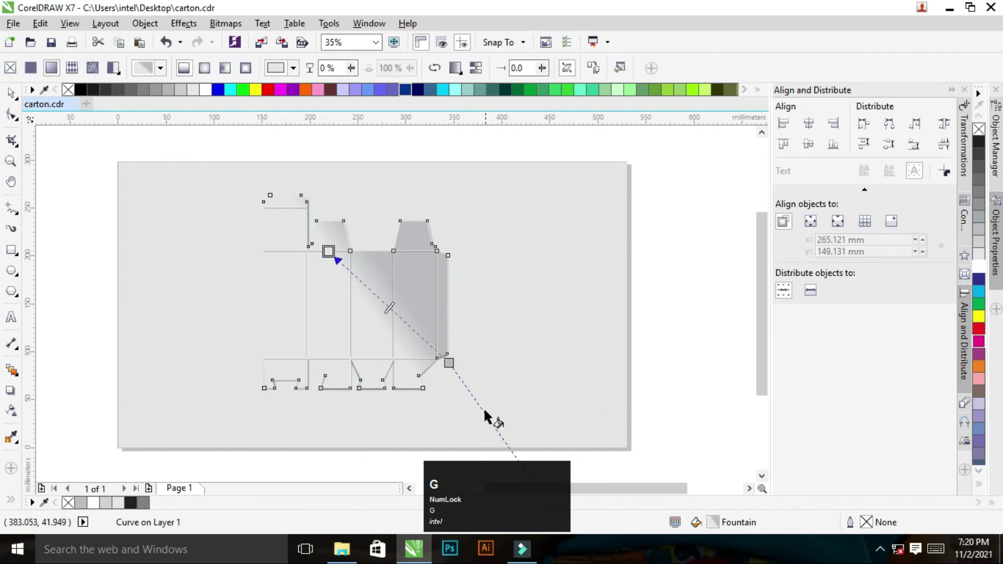
drag(488, 419, 580, 348)
key(ctrl+space)
click(599, 306)
key(z)
drag(211, 166, 506, 327)
Step: Leave the fill tool and select the background rectangle behind the carton
right_click(506, 327)
key(ctrl+space)
click(534, 340)
right_click(548, 341)
click(587, 353)
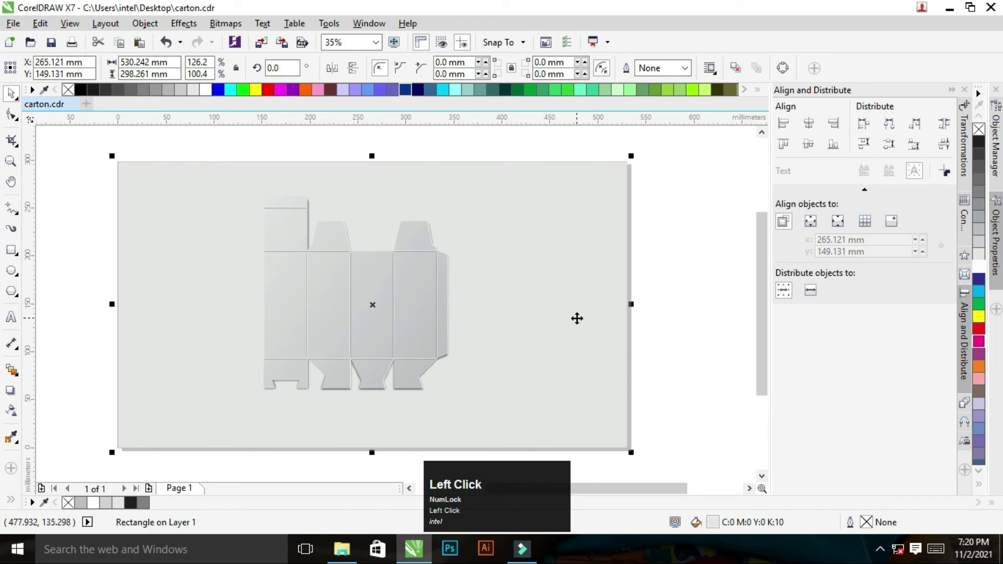
Step: Apply a radial grey fountain fill to the background, brightest behind the carton, and zoom to view it
key(g)
drag(524, 340, 673, 316)
key(ctrl+space)
key(z)
click(235, 191)
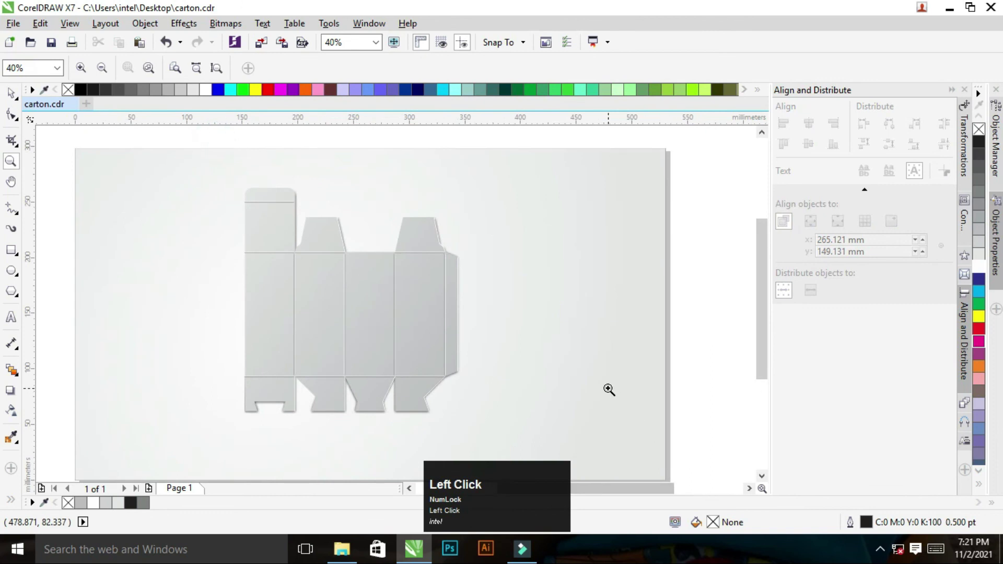
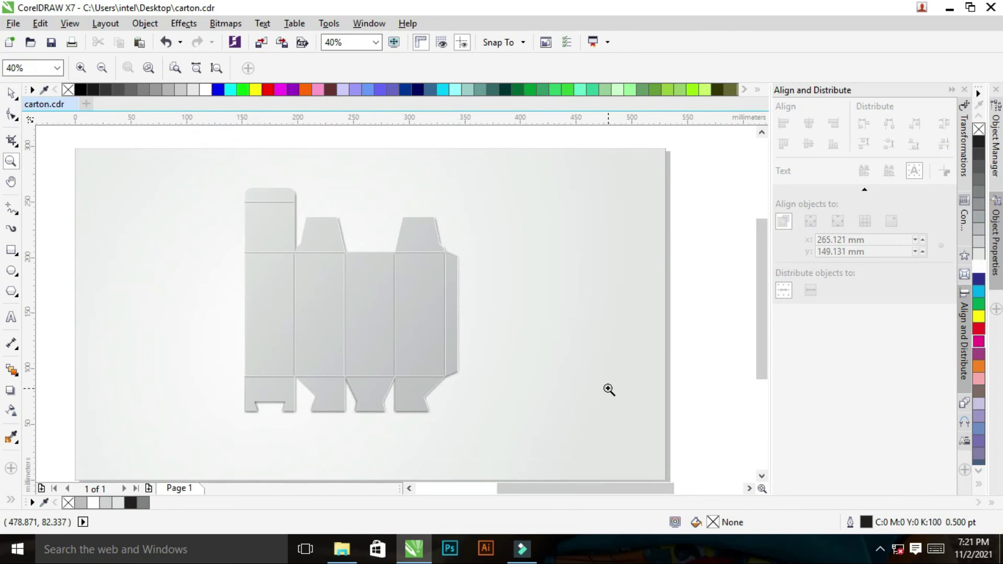